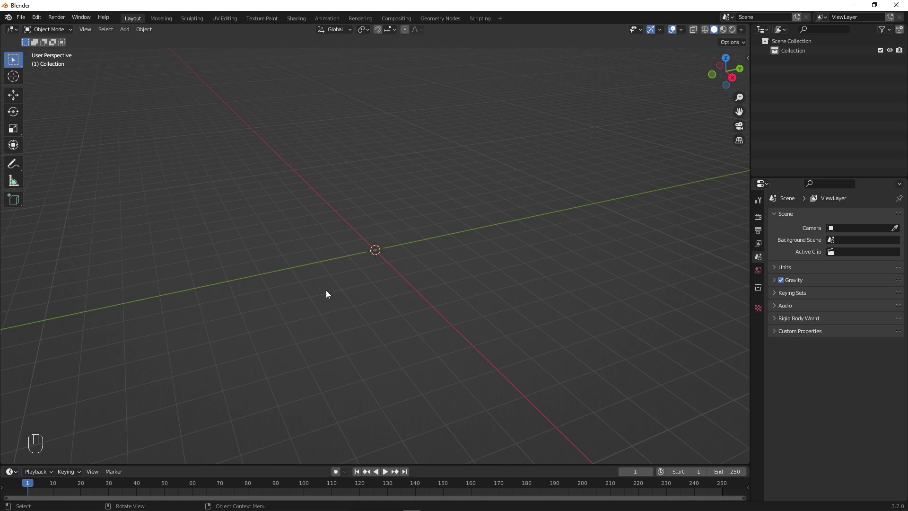
Step: Add a new Text object to the empty scene at the 3D cursor
{"action": "left_click_drag", "start_coordinate": [333, 259], "coordinate": [405, 258]}
{"action": "left_click", "coordinate": [362, 257]}
{"action": "left_click_drag", "start_coordinate": [323, 254], "coordinate": [341, 266]}
{"action": "left_click", "coordinate": [341, 266]}
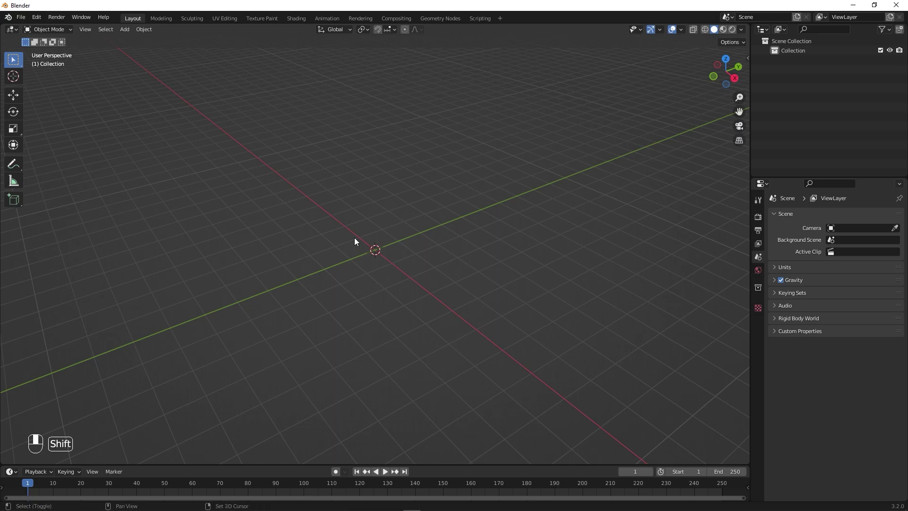
{"action": "key", "text": "shift+a"}
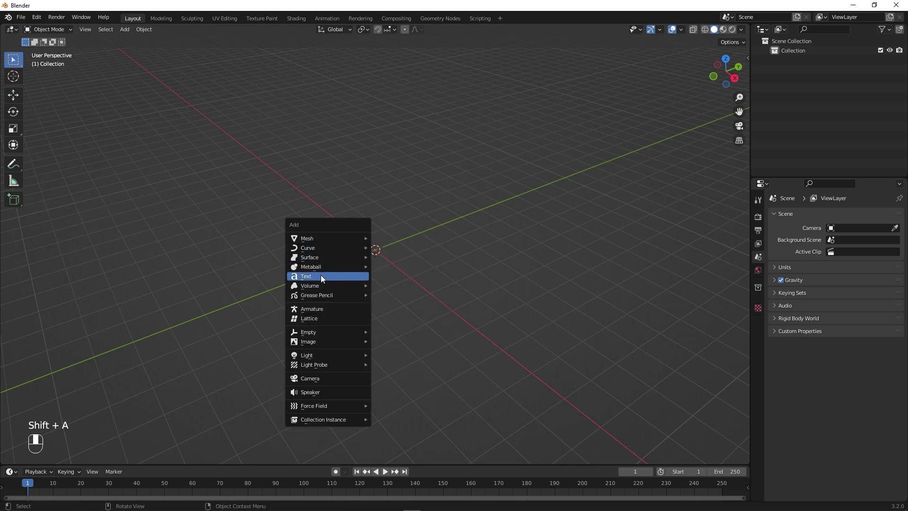
{"action": "left_click_drag", "start_coordinate": [323, 278], "coordinate": [763, 362]}
{"action": "left_click", "coordinate": [764, 361]}
Step: Replace the text object's default word with VOID in Edit Mode and return to Object Mode
{"action": "left_click_drag", "start_coordinate": [763, 362], "coordinate": [856, 369]}
{"action": "left_click_drag", "start_coordinate": [856, 369], "coordinate": [413, 233]}
{"action": "key", "text": "r"}
{"action": "key", "text": "Tab"}
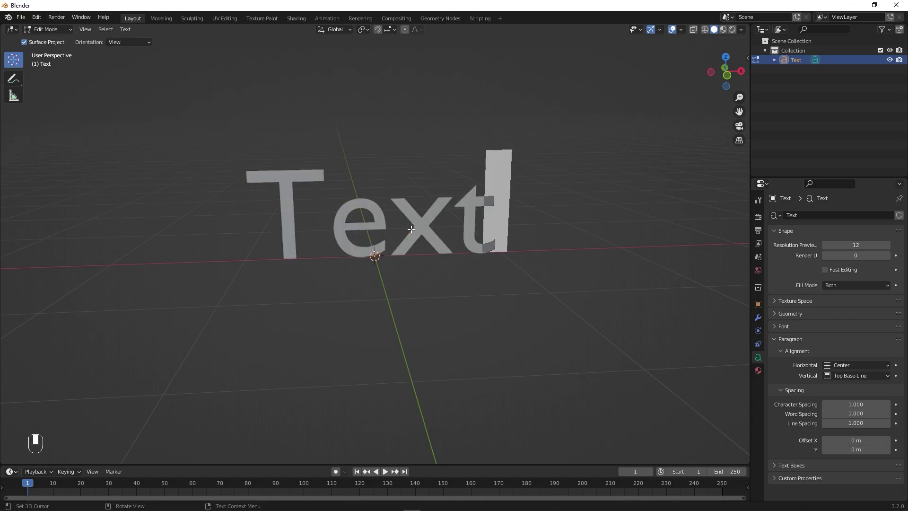
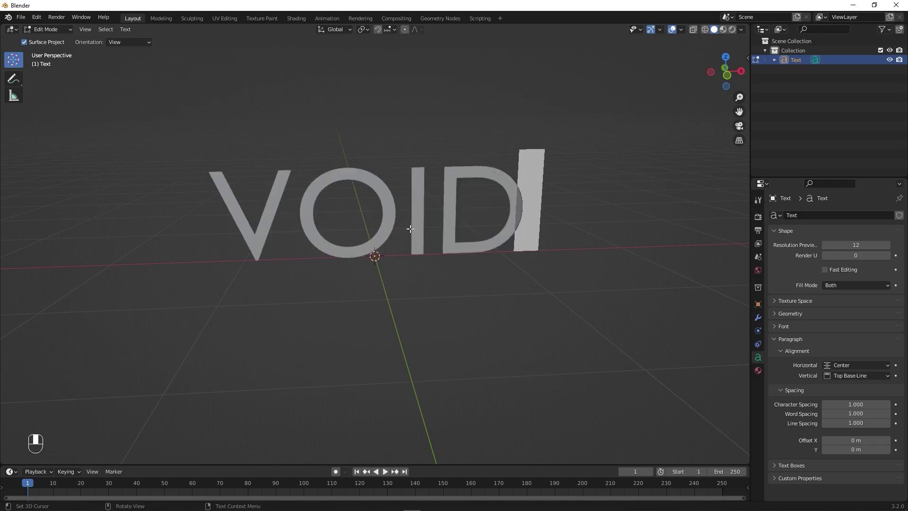
{"action": "key", "text": "Tab"}
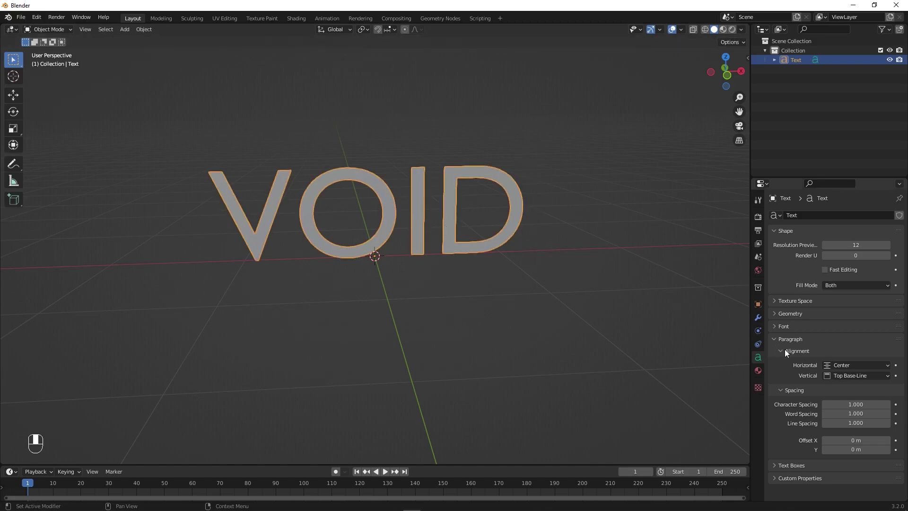
Step: Extrude the Montserrat Black VOID text 0.3 m with bevel depth 0.013 m, resolution 2
{"action": "left_click_drag", "start_coordinate": [775, 330], "coordinate": [829, 316]}
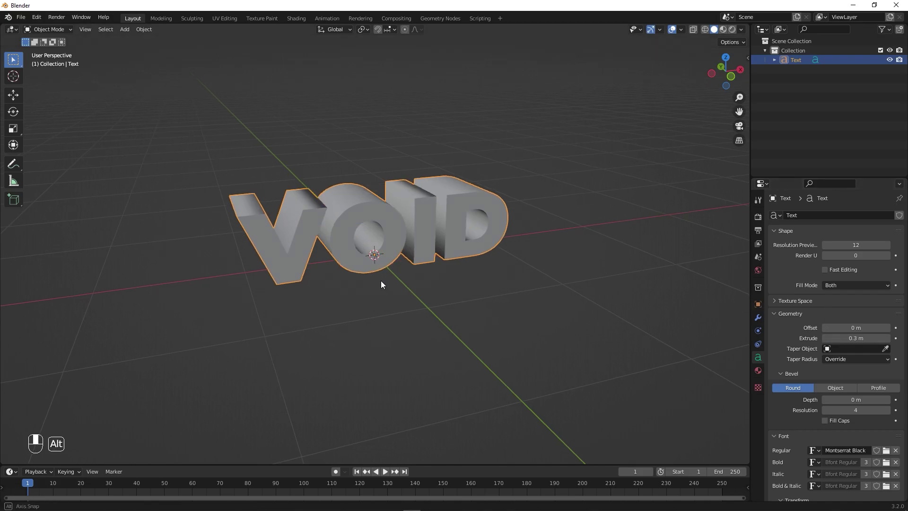
{"action": "left_click_drag", "start_coordinate": [399, 283], "coordinate": [420, 283]}
{"action": "left_click", "coordinate": [420, 283]}
{"action": "left_click_drag", "start_coordinate": [416, 283], "coordinate": [784, 377]}
{"action": "left_click_drag", "start_coordinate": [784, 376], "coordinate": [149, 343]}
{"action": "key", "text": "i"}
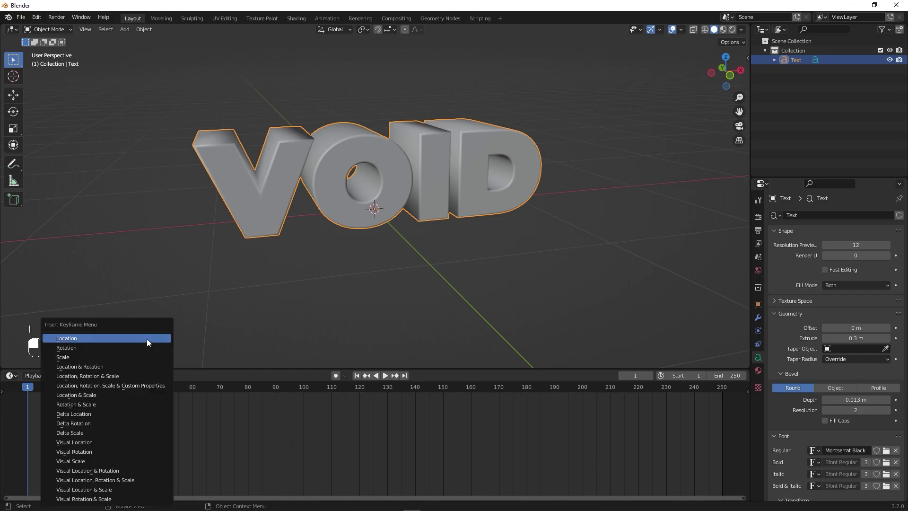
Step: Keyframe the text's X rotation at frame 60, undoing stray edits back to the keyed 90° pose
{"action": "left_click_drag", "start_coordinate": [99, 354], "coordinate": [66, 399]}
{"action": "left_click_drag", "start_coordinate": [28, 391], "coordinate": [425, 169]}
{"action": "key", "text": "n"}
{"action": "key", "text": "ctrl+z"}
{"action": "key", "text": "ctrl+z"}
{"action": "left_click_drag", "start_coordinate": [425, 169], "coordinate": [874, 399]}
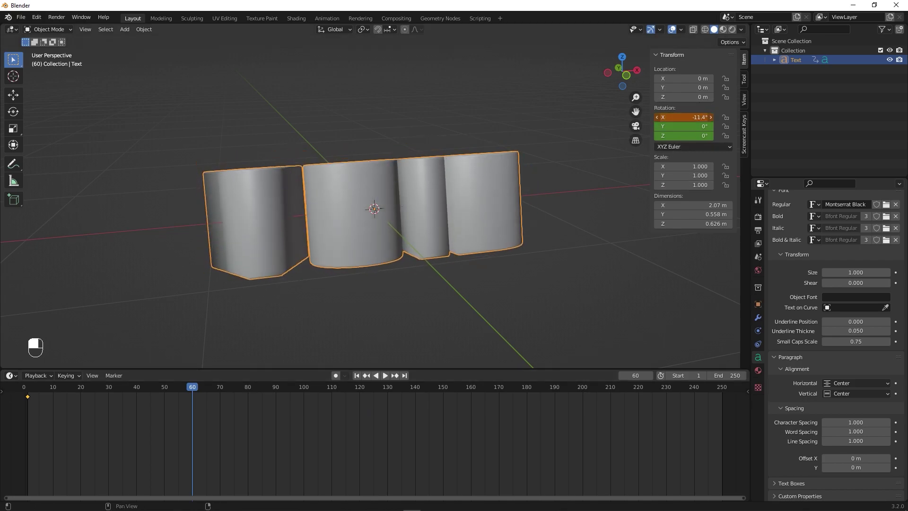
{"action": "key", "text": "ctrl+z"}
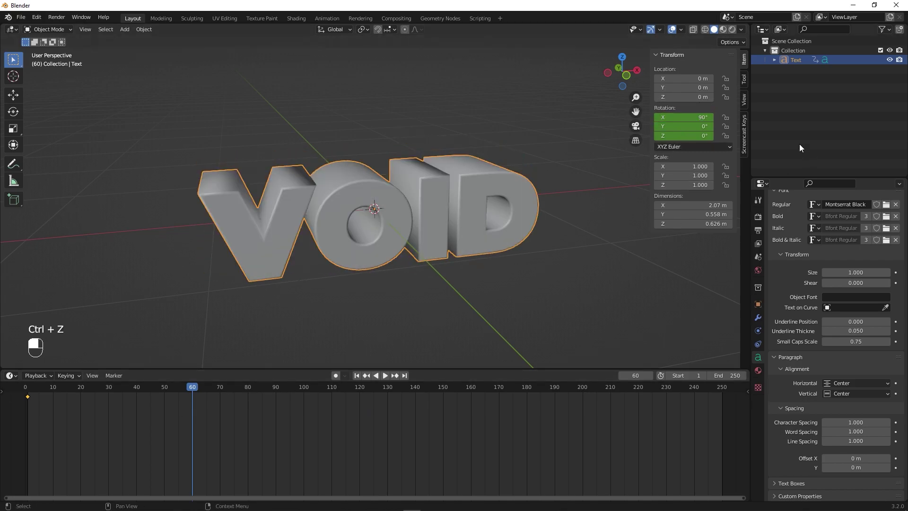
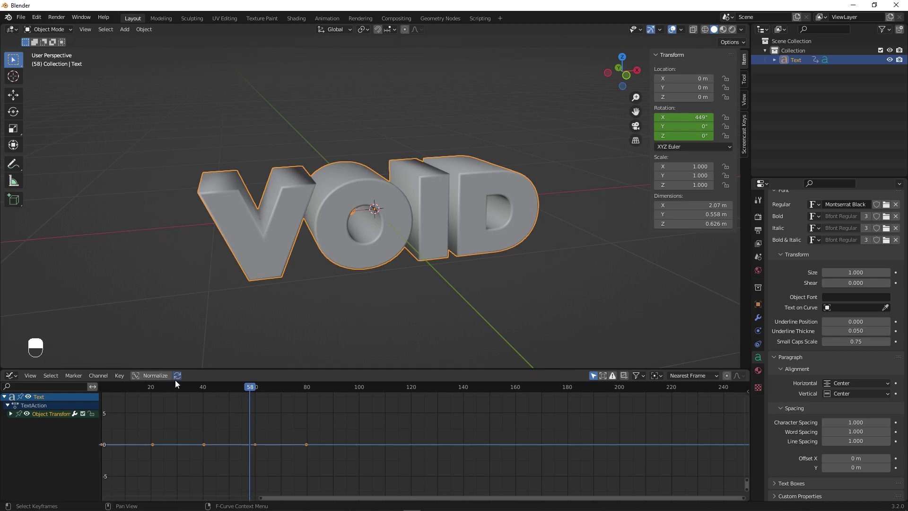
Step: Frame the X-rotation F-curve and adjust its final keyframe to 450° for a smooth full turn
{"action": "left_click_drag", "start_coordinate": [161, 382], "coordinate": [277, 430]}
{"action": "left_click", "coordinate": [277, 431]}
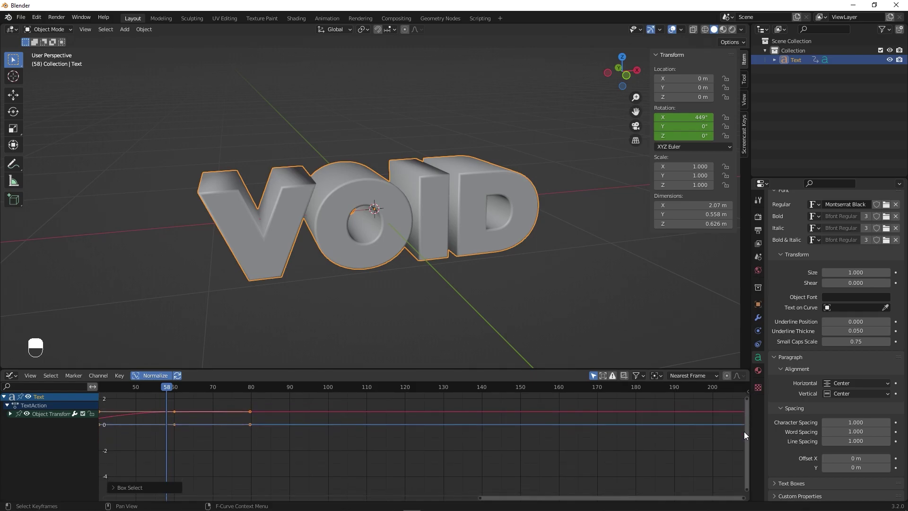
{"action": "left_click_drag", "start_coordinate": [444, 430], "coordinate": [448, 407]}
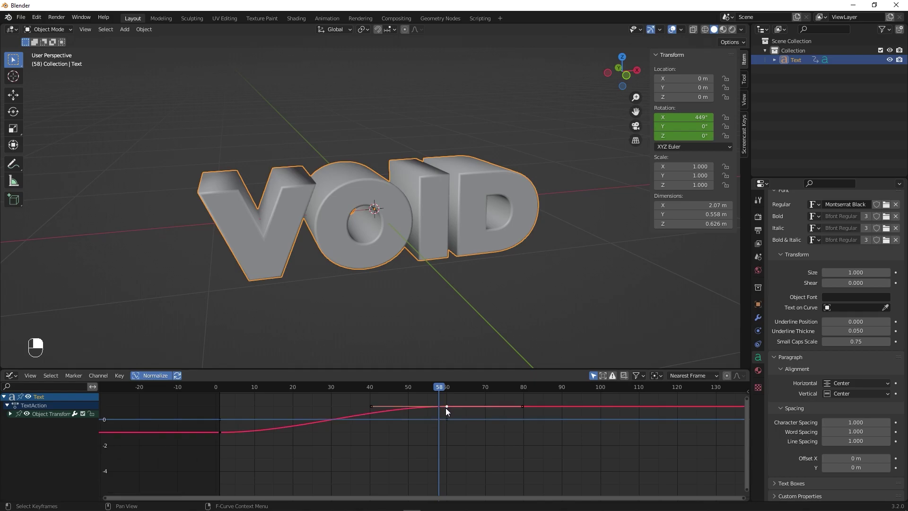
{"action": "key", "text": "s"}
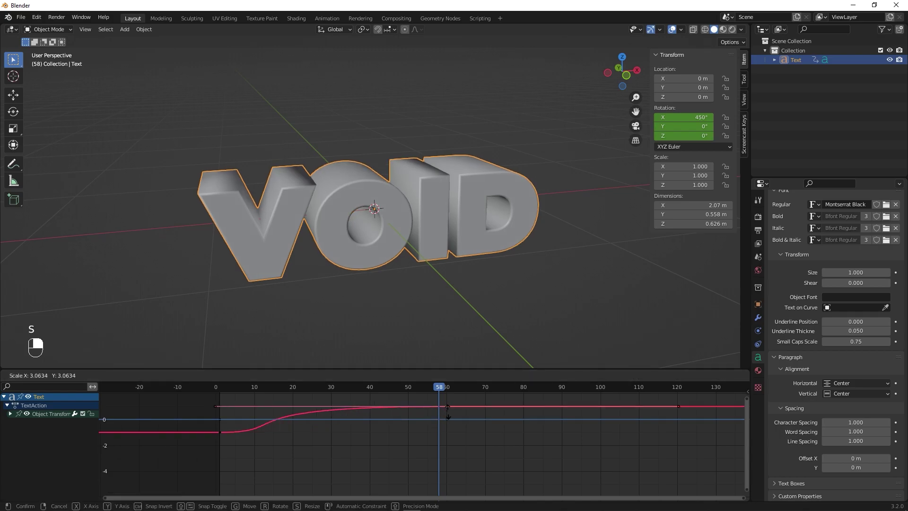
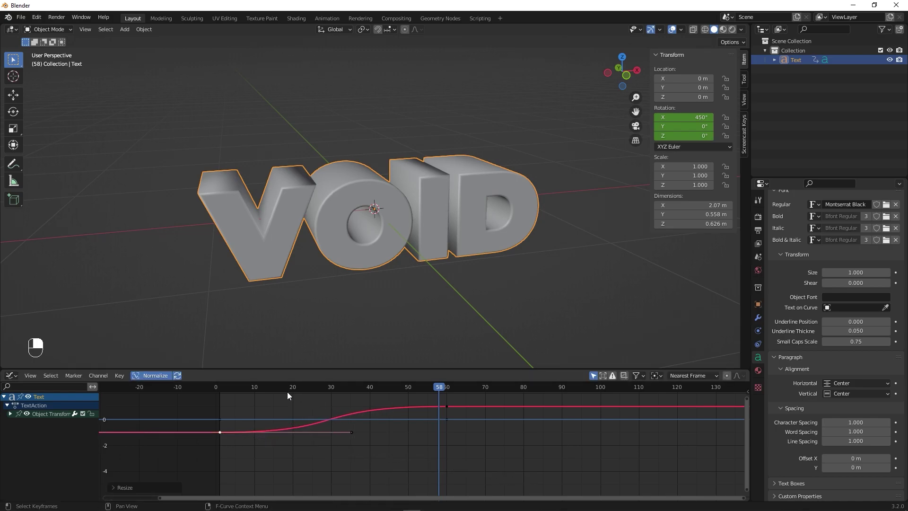
Step: Play back the 60-frame spin animation to check the easing, then stop it
{"action": "key", "text": "space"}
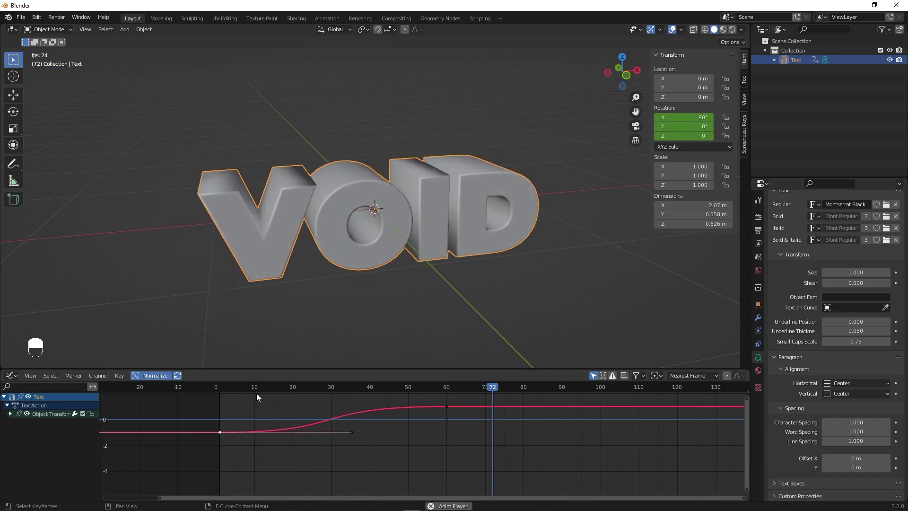
{"action": "key", "text": "space"}
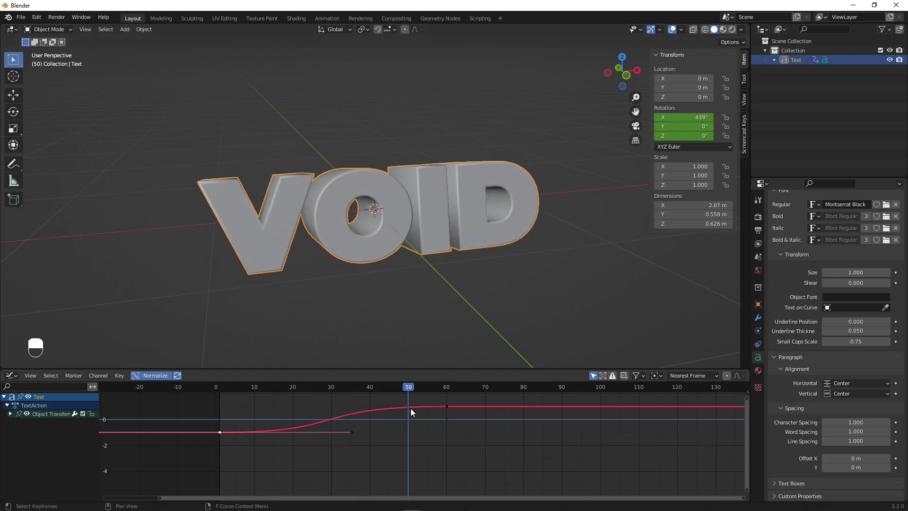
{"action": "middle_click", "coordinate": [13, 379]}
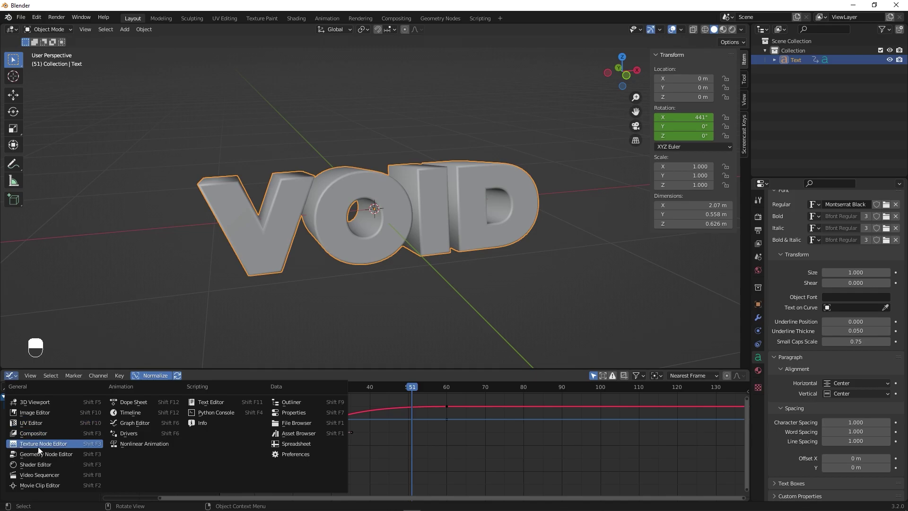
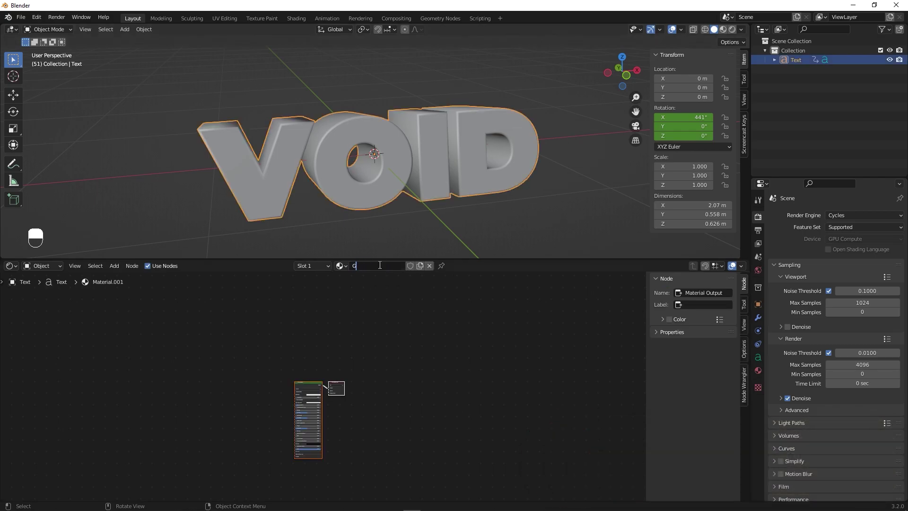
Step: Name the new material Glass and preview the scene with Cycles rendered shading
{"action": "key", "text": "s"}
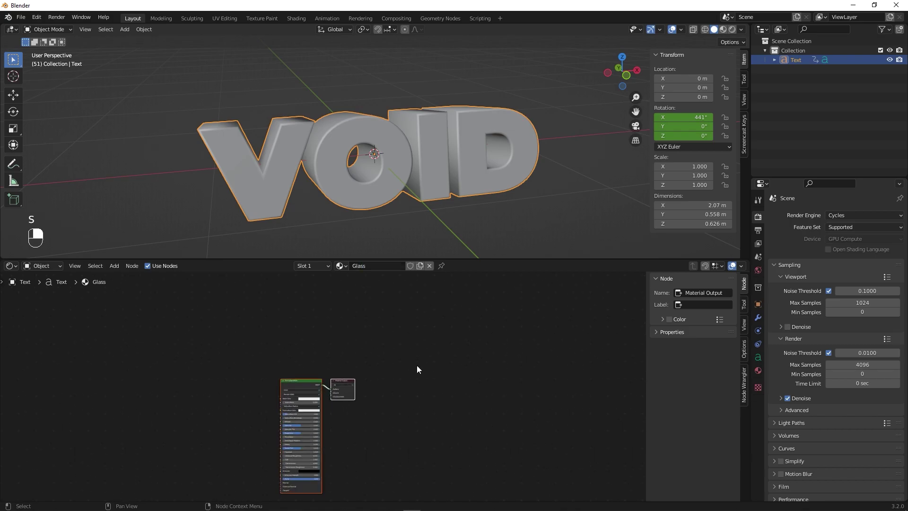
{"action": "left_click_drag", "start_coordinate": [475, 362], "coordinate": [725, 32]}
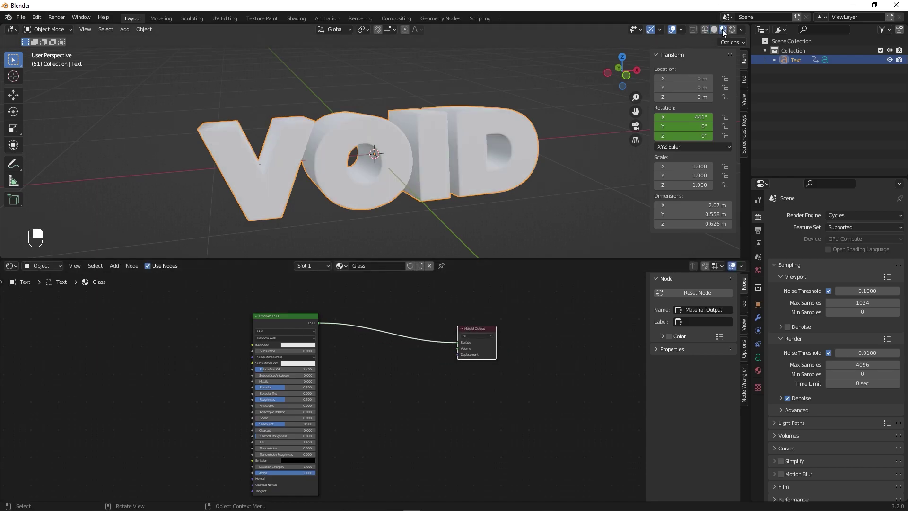
{"action": "left_click", "coordinate": [572, 191]}
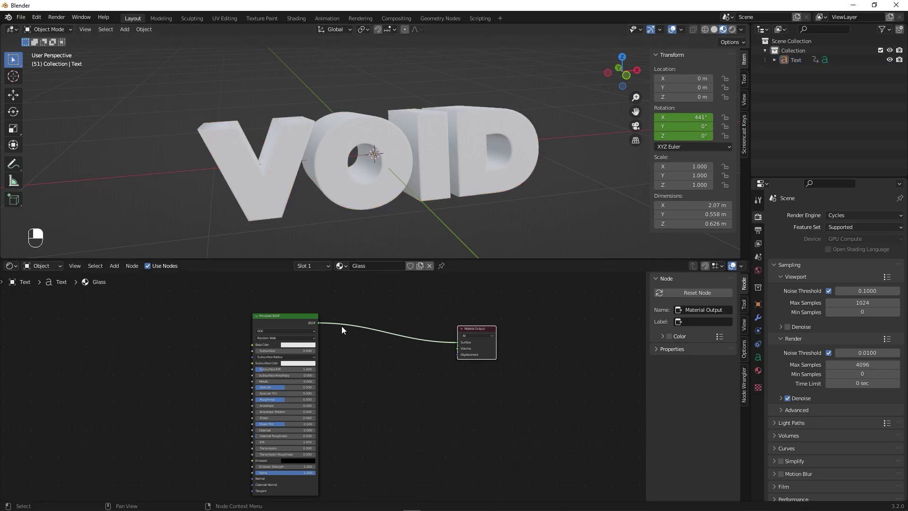
Step: Delete the Glass material's default Principled BSDF node
{"action": "left_click", "coordinate": [259, 318]}
{"action": "left_click", "coordinate": [260, 321]}
{"action": "left_click", "coordinate": [260, 319]}
{"action": "left_click_drag", "start_coordinate": [284, 319], "coordinate": [319, 345]}
{"action": "key", "text": "x"}
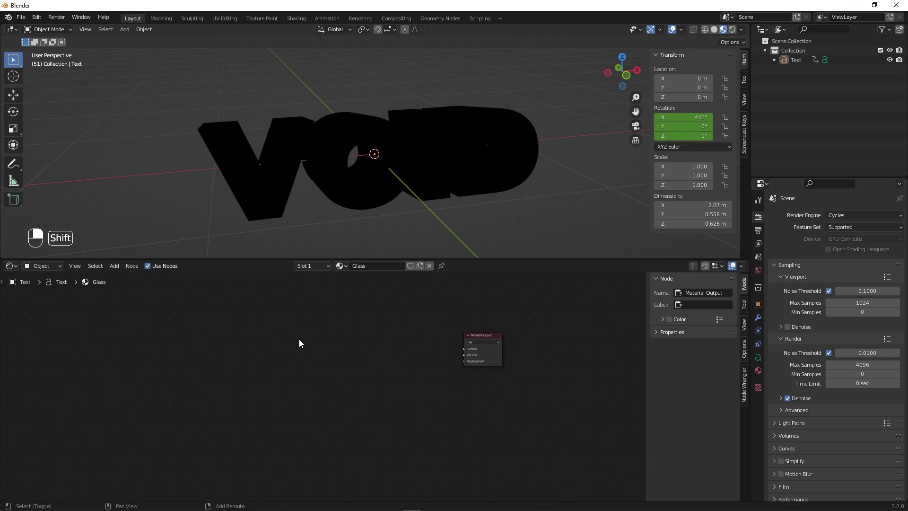
Step: Add a Glass BSDF node and duplicate it twice for three glass shaders
{"action": "key", "text": "shift+a"}
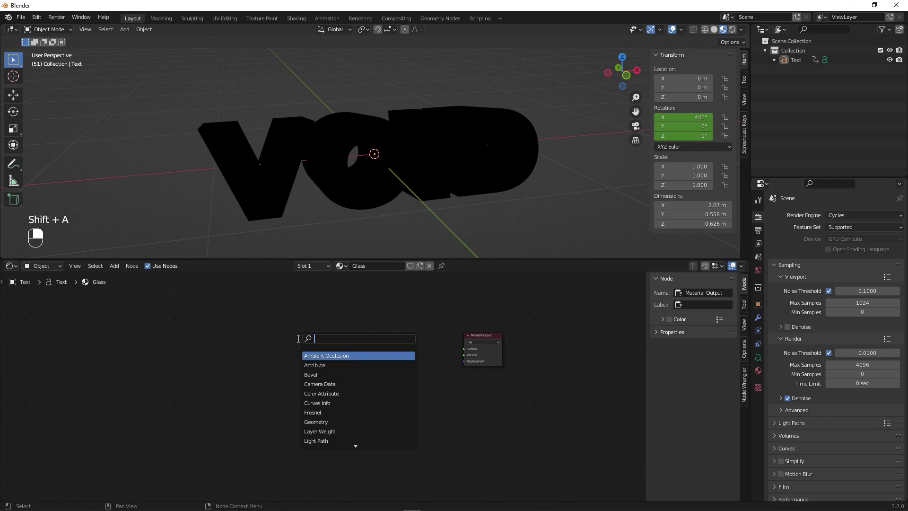
{"action": "key", "text": "s"}
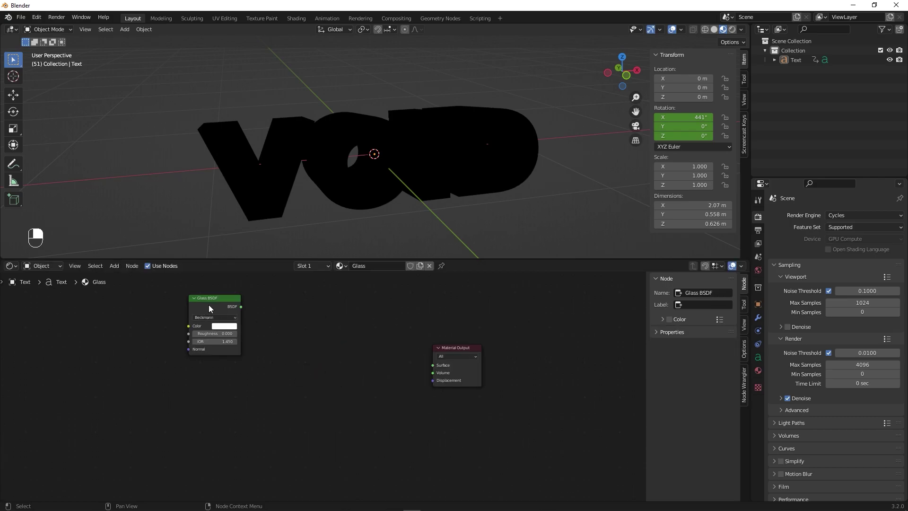
{"action": "left_click", "coordinate": [214, 306]}
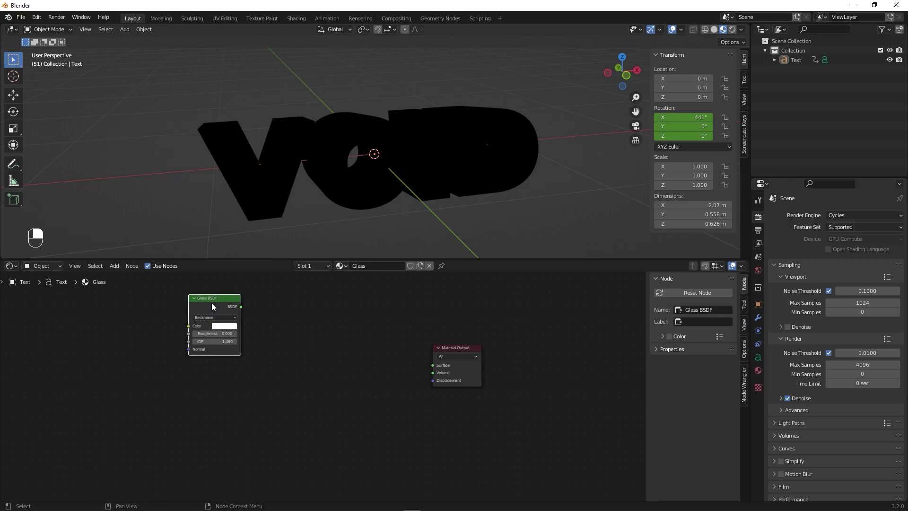
{"action": "key", "text": "shift+d"}
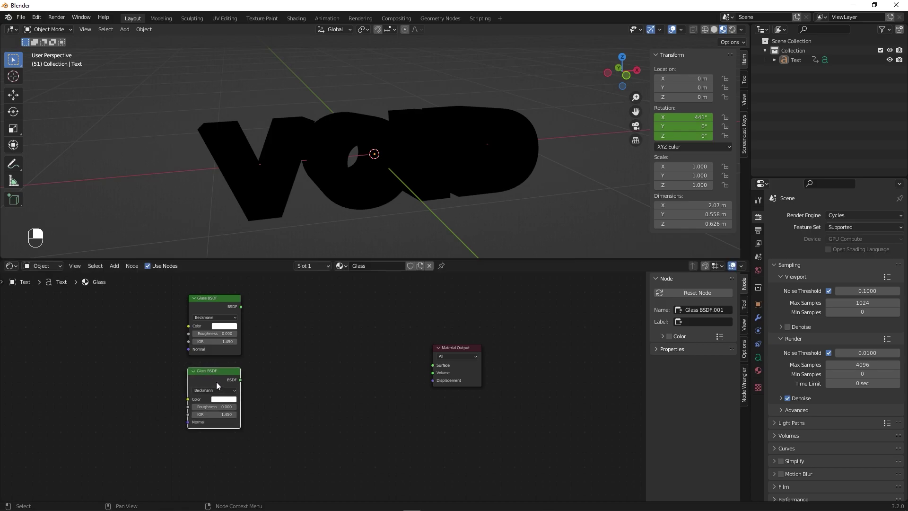
{"action": "key", "text": "shift+d"}
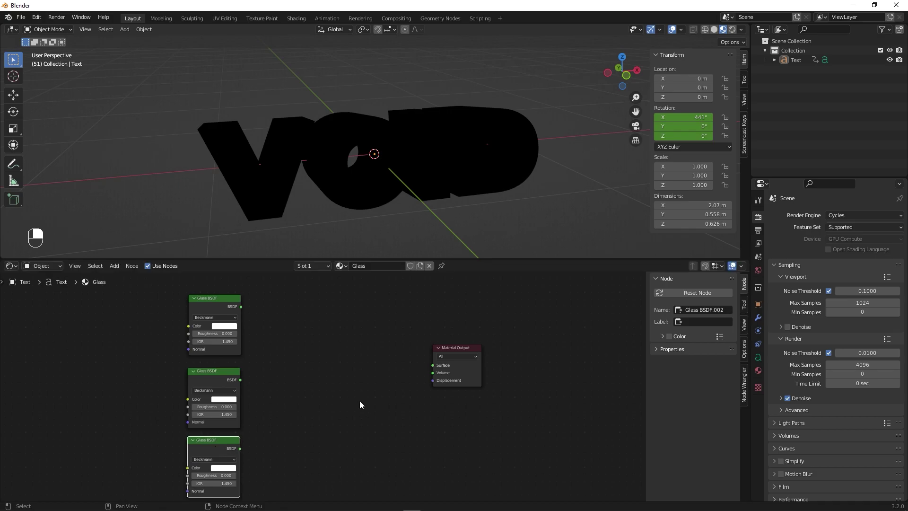
{"action": "left_click_drag", "start_coordinate": [462, 354], "coordinate": [278, 350]}
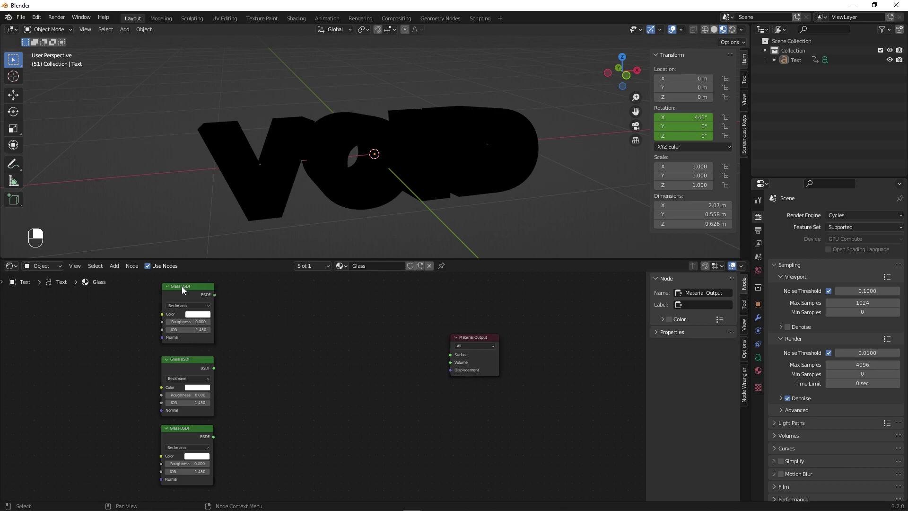
Step: Combine the three Glass BSDFs through two Add Shader nodes
{"action": "key", "text": "shift+a"}
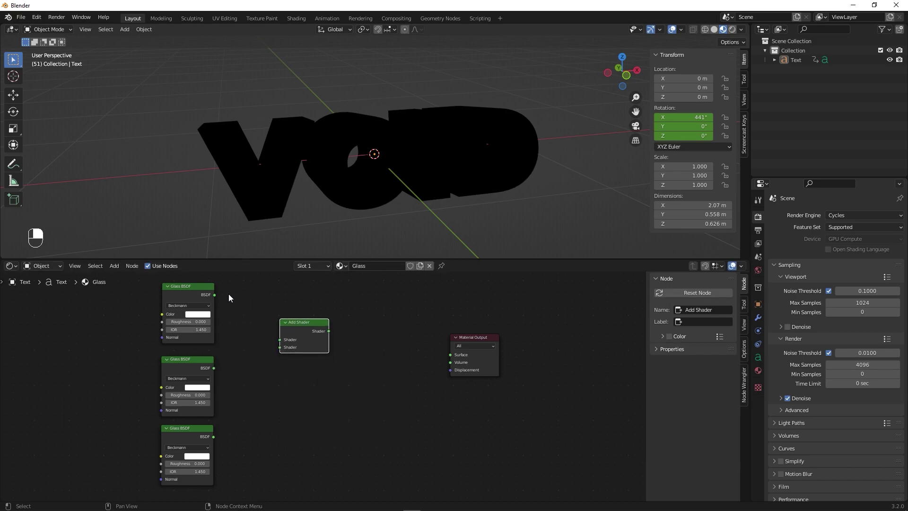
{"action": "left_click_drag", "start_coordinate": [216, 298], "coordinate": [311, 424]}
{"action": "key", "text": "shift+a"}
{"action": "key", "text": "d"}
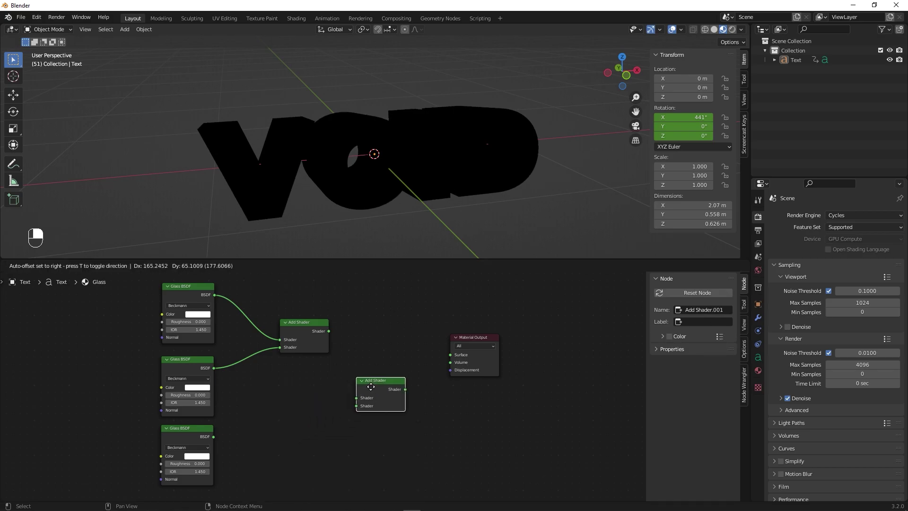
{"action": "left_click_drag", "start_coordinate": [466, 341], "coordinate": [330, 333]}
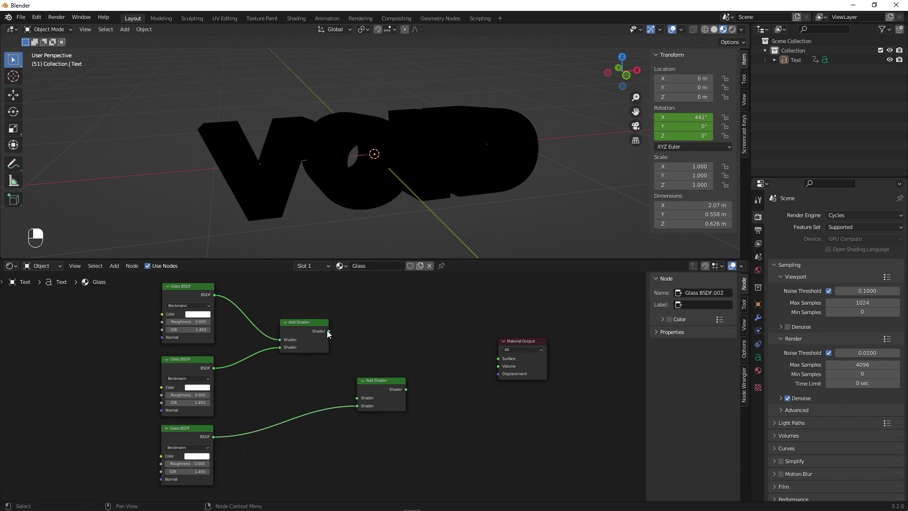
Step: Feed the combined shaders into Material Output and tint the glass shaders red, green and blue
{"action": "left_click_drag", "start_coordinate": [335, 335], "coordinate": [361, 396]}
{"action": "left_click_drag", "start_coordinate": [362, 396], "coordinate": [457, 334]}
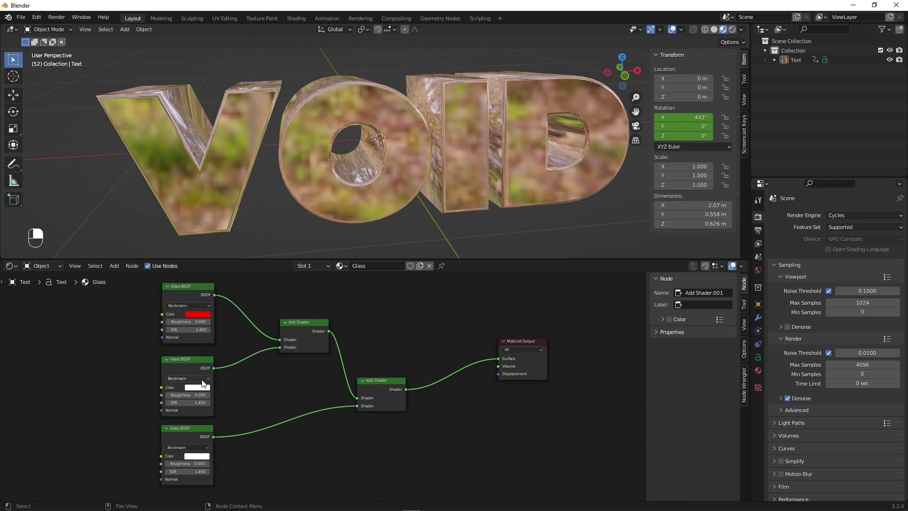
{"action": "middle_click", "coordinate": [202, 395]}
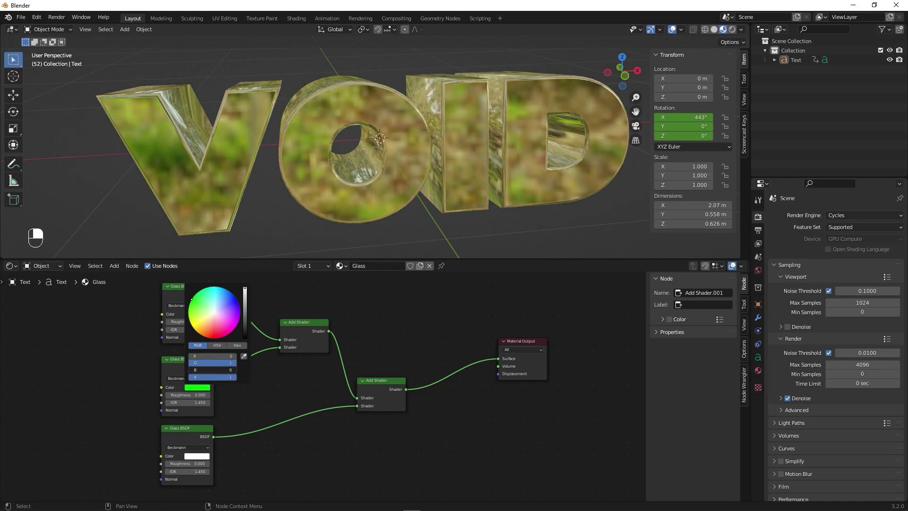
{"action": "middle_click", "coordinate": [173, 435]}
{"action": "middle_click", "coordinate": [194, 460]}
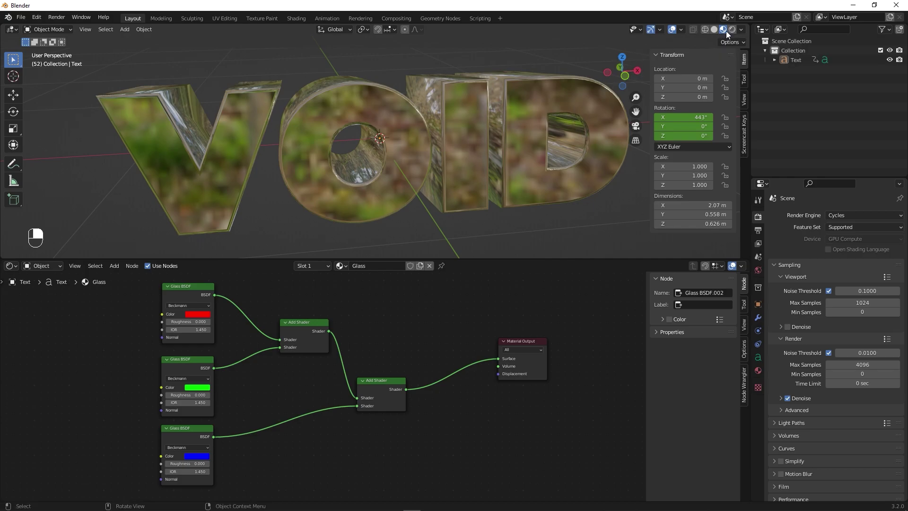
Step: Enable rendered viewport shading and switch the node editor to the World nodes
{"action": "middle_click", "coordinate": [735, 32]}
{"action": "left_click_drag", "start_coordinate": [735, 32], "coordinate": [144, 262]}
{"action": "left_click_drag", "start_coordinate": [47, 268], "coordinate": [44, 295]}
{"action": "left_click_drag", "start_coordinate": [44, 295], "coordinate": [45, 296]}
{"action": "left_click_drag", "start_coordinate": [292, 366], "coordinate": [268, 394]}
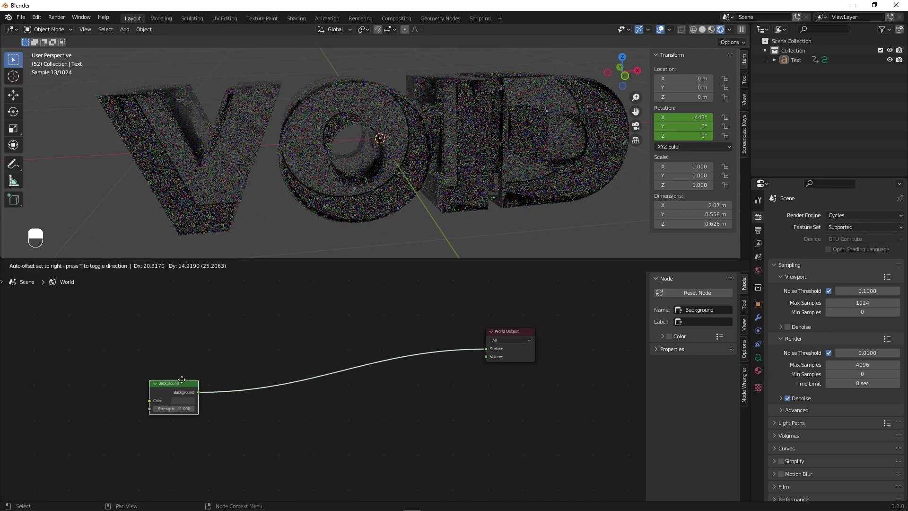
{"action": "left_click_drag", "start_coordinate": [117, 377], "coordinate": [116, 355]}
Step: Drive the Background colour with a Noise Texture through a tightened black-and-white ColorRamp
{"action": "key", "text": "shift+a"}
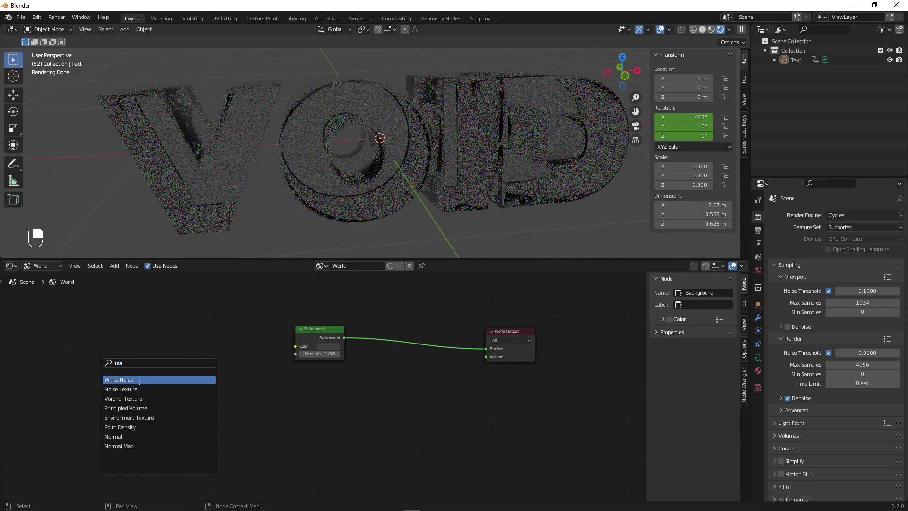
{"action": "left_click_drag", "start_coordinate": [198, 348], "coordinate": [297, 351]}
{"action": "left_click", "coordinate": [152, 378]}
{"action": "key", "text": "shift+a"}
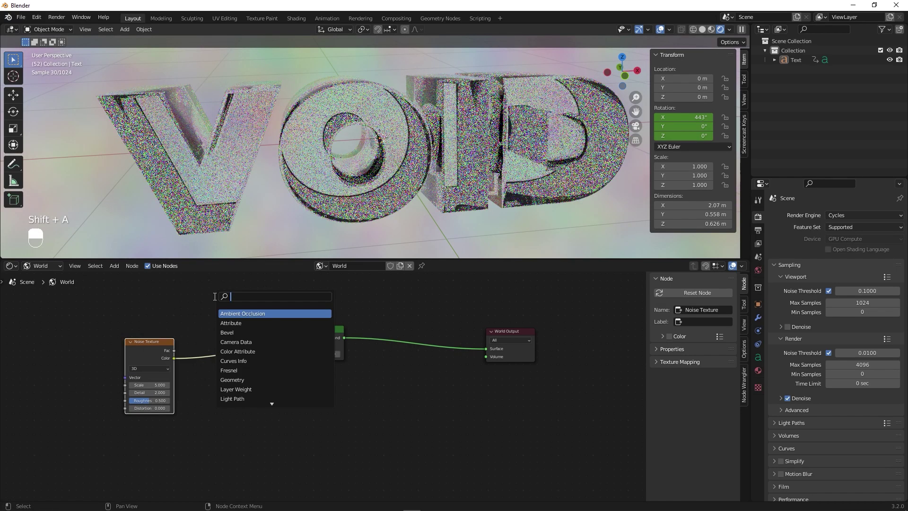
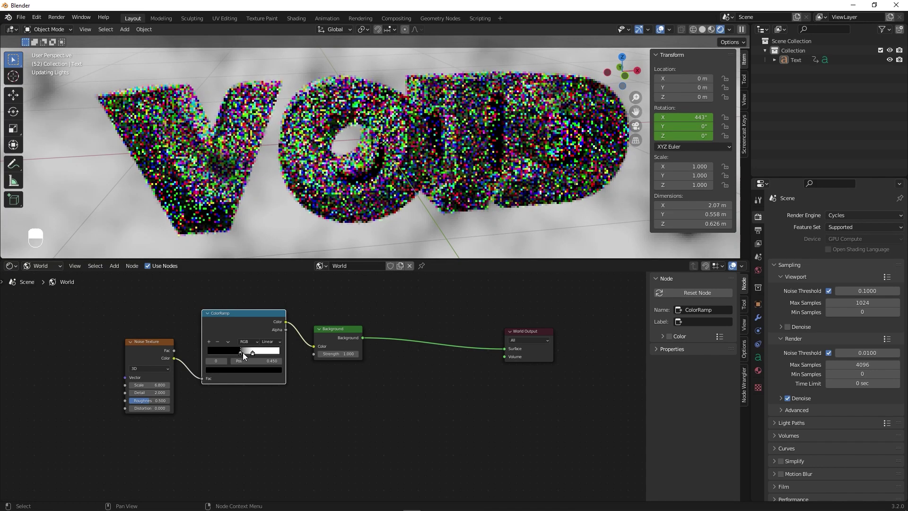
{"action": "left_click_drag", "start_coordinate": [245, 357], "coordinate": [395, 394]}
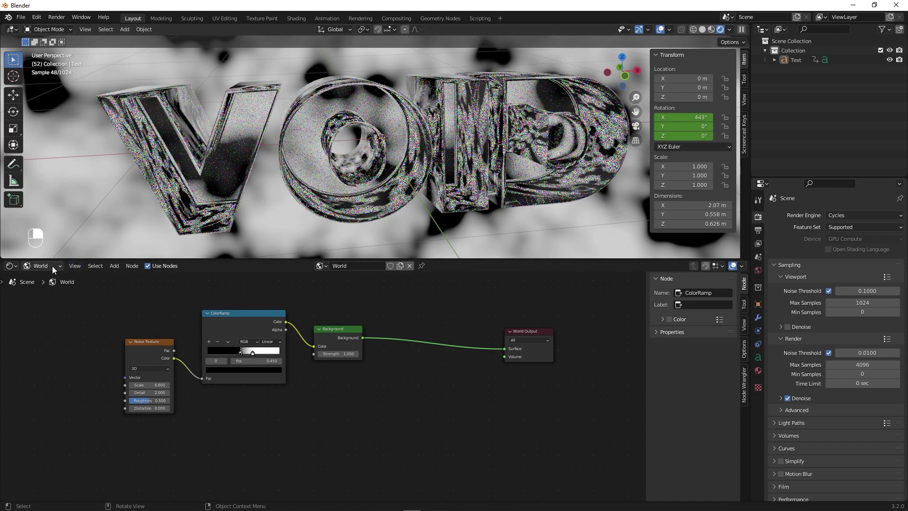
Step: Set the three Glass BSDF IORs to 1.400, 1.450 and 1.500 while inspecting VOID from several angles
{"action": "left_click_drag", "start_coordinate": [54, 269], "coordinate": [47, 280]}
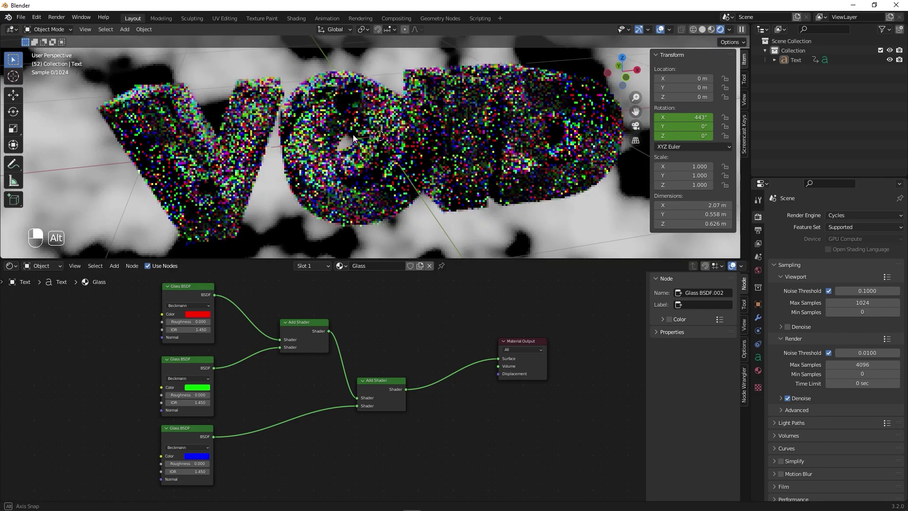
{"action": "left_click_drag", "start_coordinate": [359, 140], "coordinate": [290, 227]}
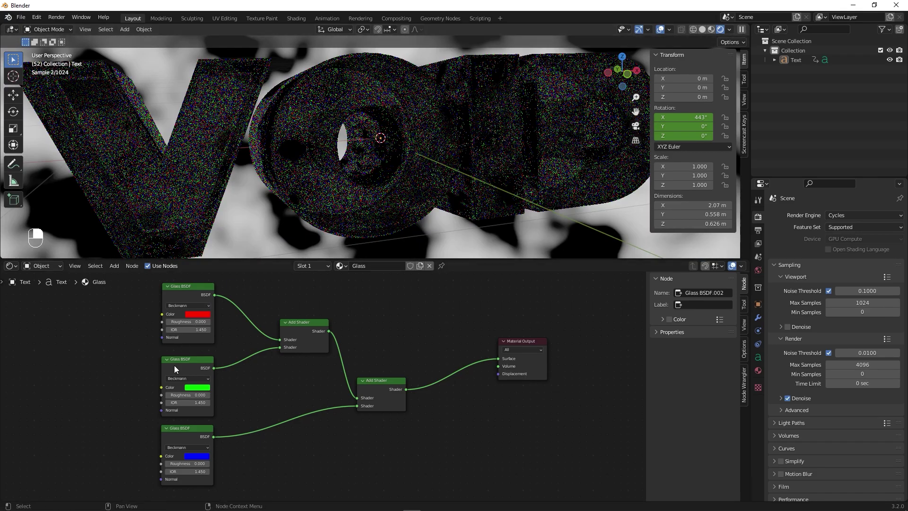
{"action": "left_click_drag", "start_coordinate": [381, 179], "coordinate": [431, 140]}
{"action": "left_click", "coordinate": [451, 140]}
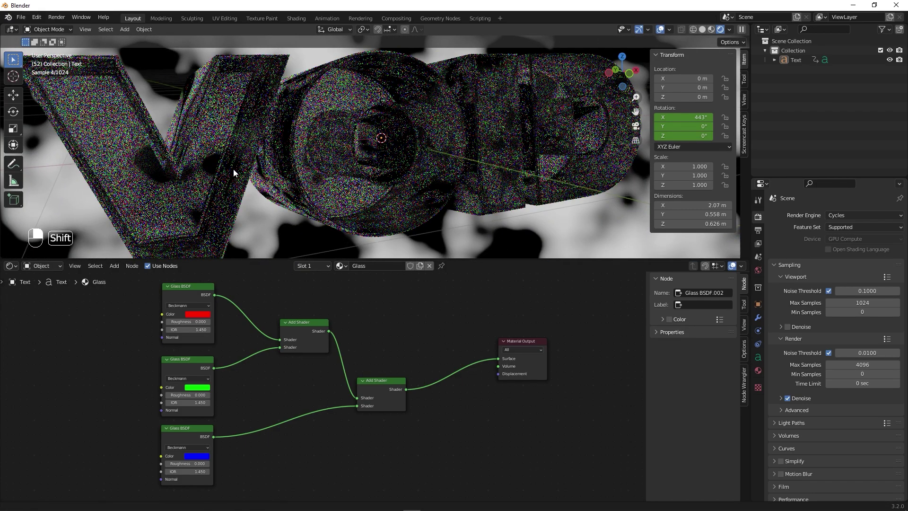
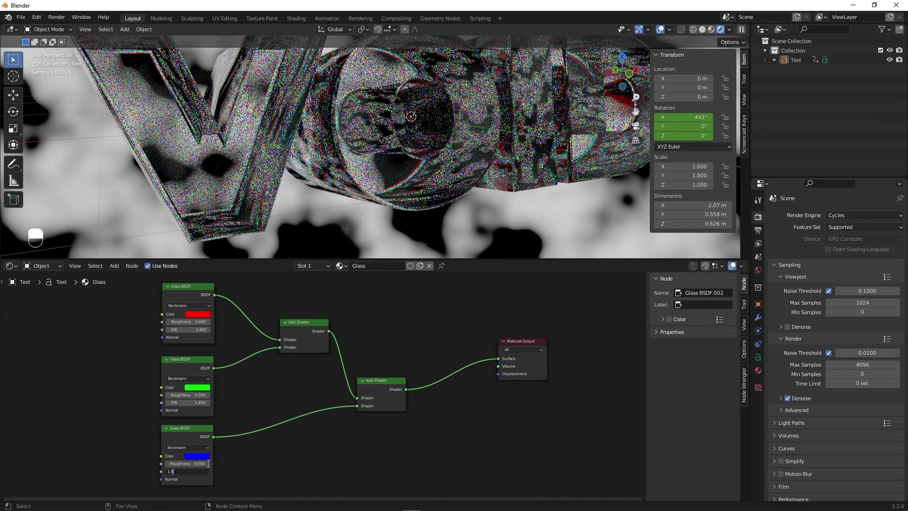
{"action": "left_click_drag", "start_coordinate": [262, 468], "coordinate": [398, 186]}
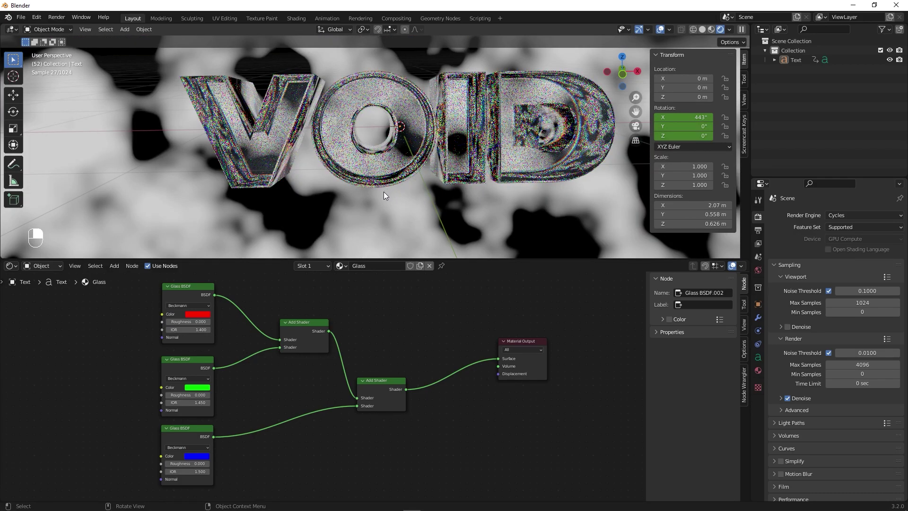
{"action": "left_click_drag", "start_coordinate": [410, 196], "coordinate": [530, 343]}
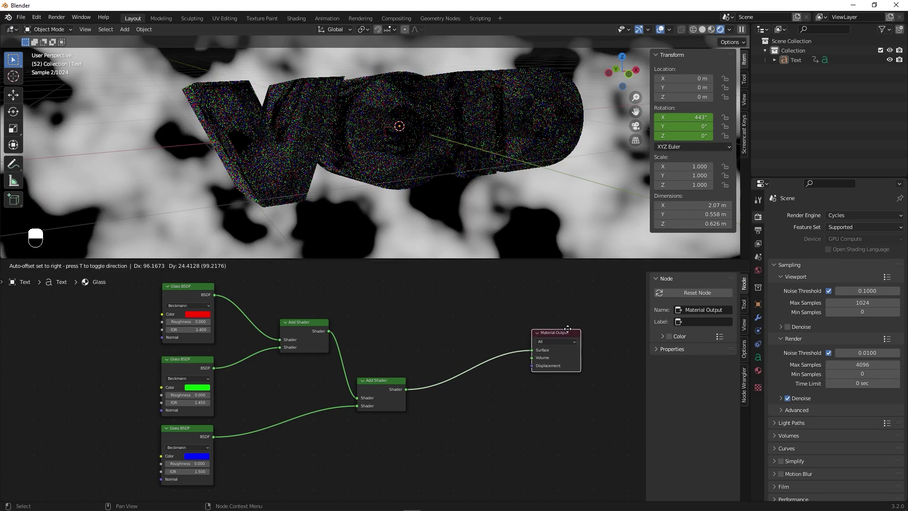
Step: Insert a Mix Shader between the combined glass and the Material Output
{"action": "middle_click", "coordinate": [609, 331]}
{"action": "left_click_drag", "start_coordinate": [454, 344], "coordinate": [476, 377]}
{"action": "key", "text": "shift+a"}
{"action": "left_click_drag", "start_coordinate": [476, 377], "coordinate": [480, 385]}
{"action": "left_click_drag", "start_coordinate": [480, 386], "coordinate": [455, 438]}
Step: Mix in a Glossy BSDF at roughness 0.1 with a Fresnel node driving the factor
{"action": "key", "text": "shift+a"}
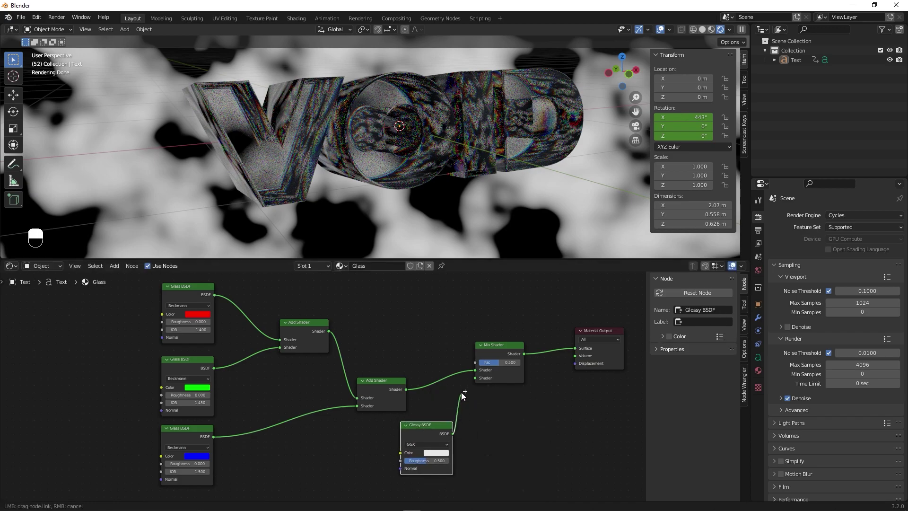
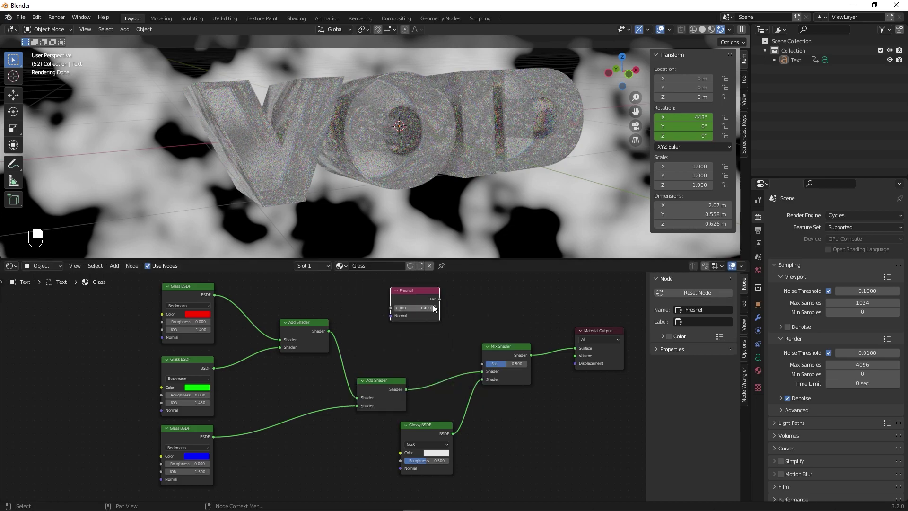
{"action": "left_click_drag", "start_coordinate": [442, 303], "coordinate": [546, 468]}
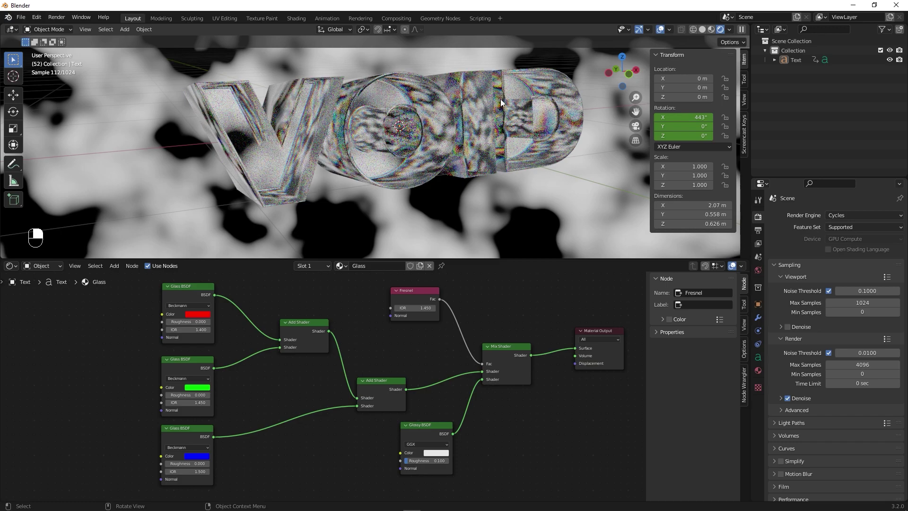
{"action": "left_click", "coordinate": [38, 275]}
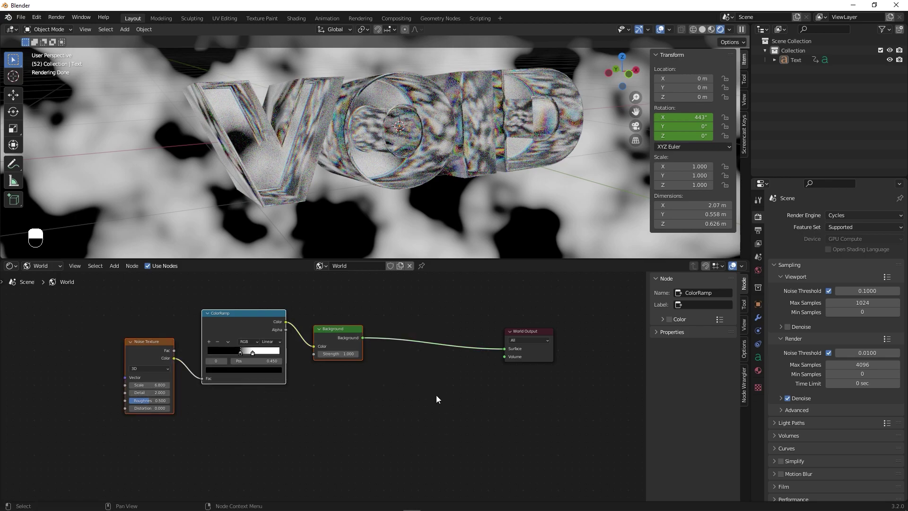
Step: Clear the world nodes for a black background and add an enlarged area light
{"action": "key", "text": "x"}
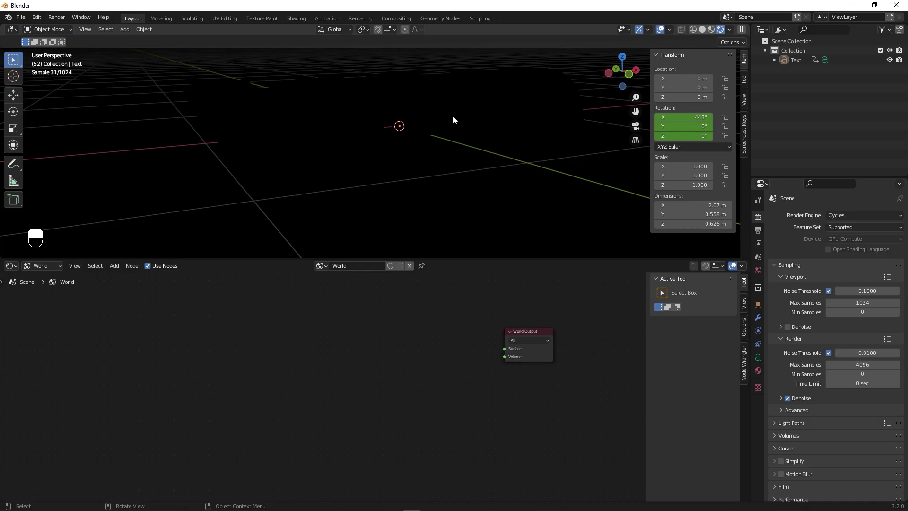
{"action": "key", "text": "n"}
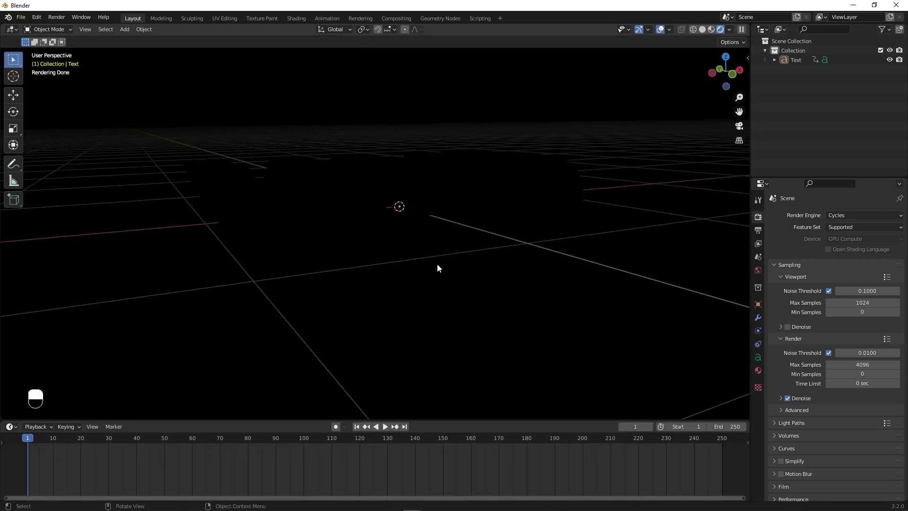
{"action": "key", "text": "shift+a"}
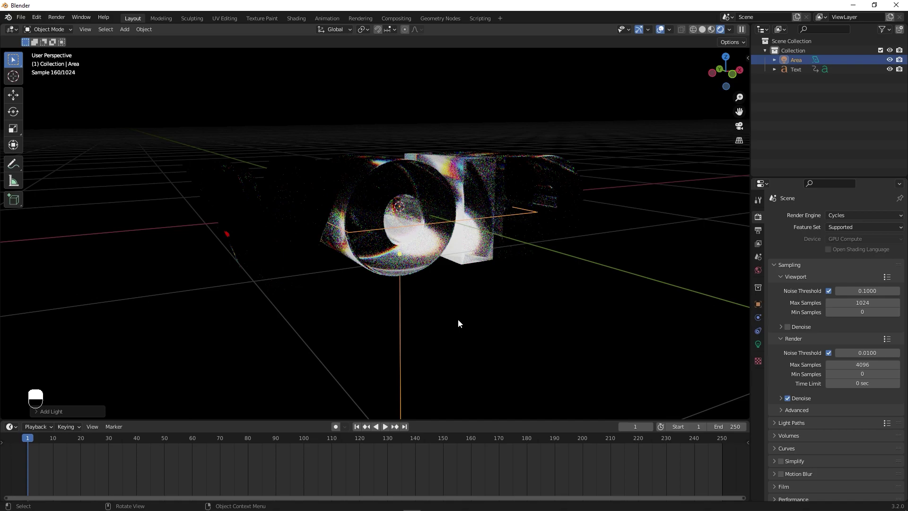
{"action": "key", "text": "s"}
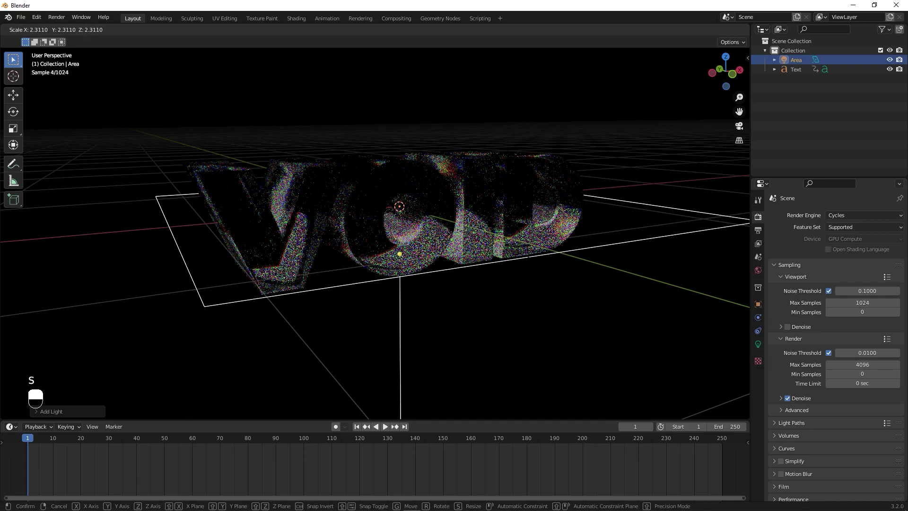
Step: Raise the area light above the VOID text and set its power to 400 W
{"action": "key", "text": "g"}
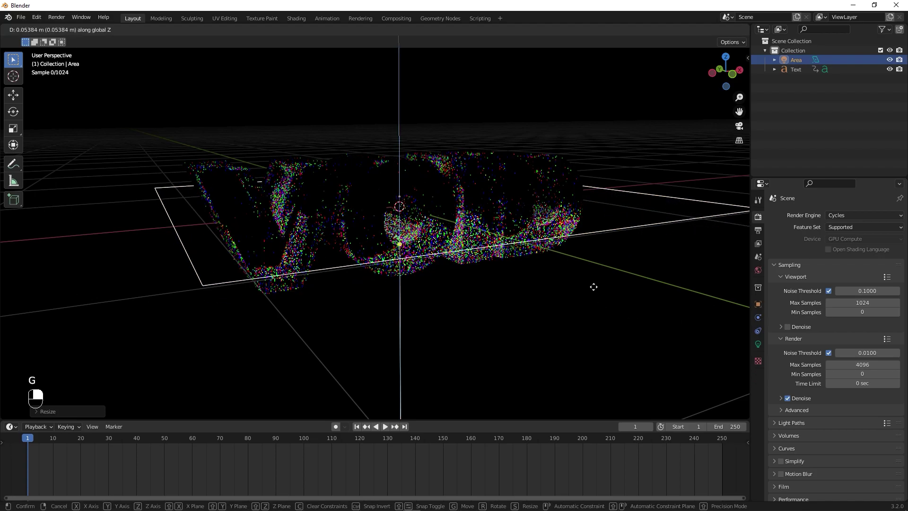
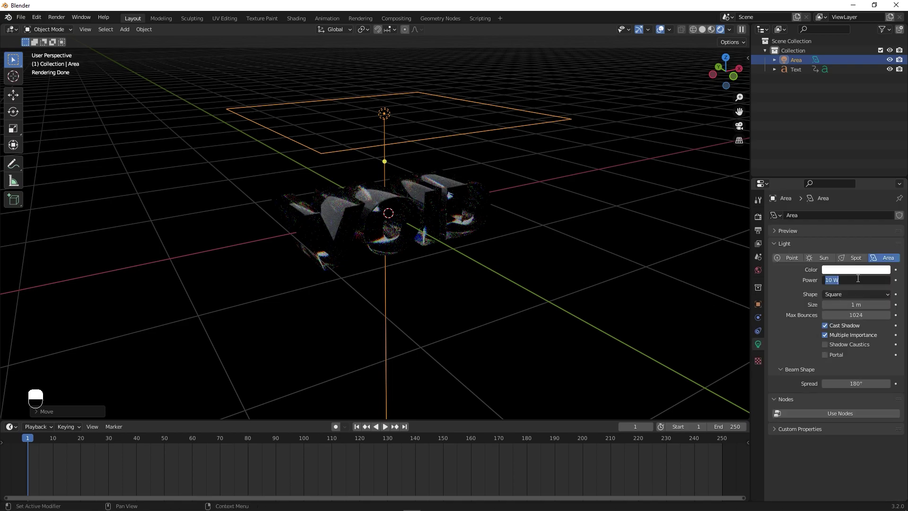
{"action": "key", "text": "KP_0"}
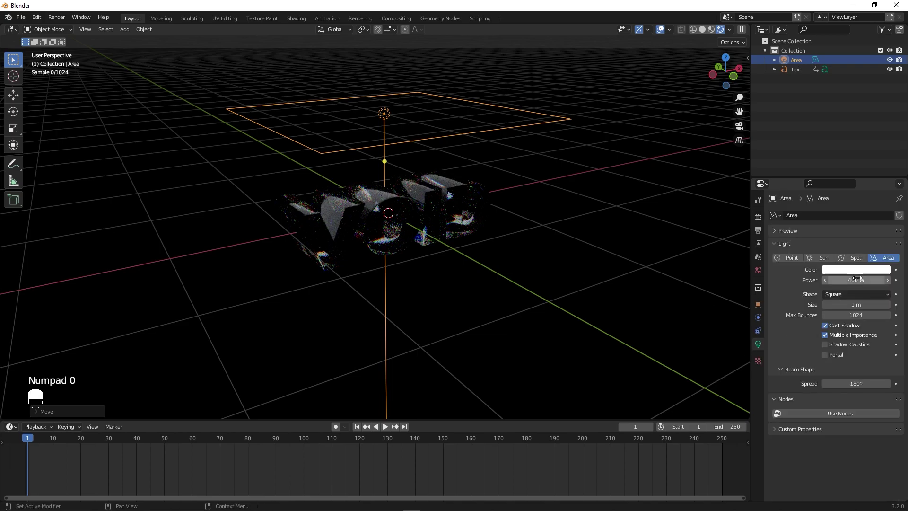
{"action": "left_click_drag", "start_coordinate": [498, 278], "coordinate": [390, 115]}
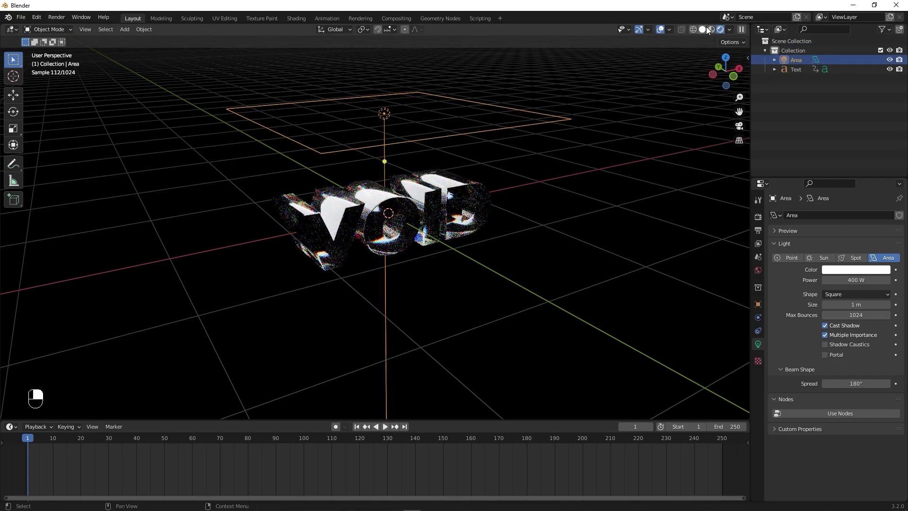
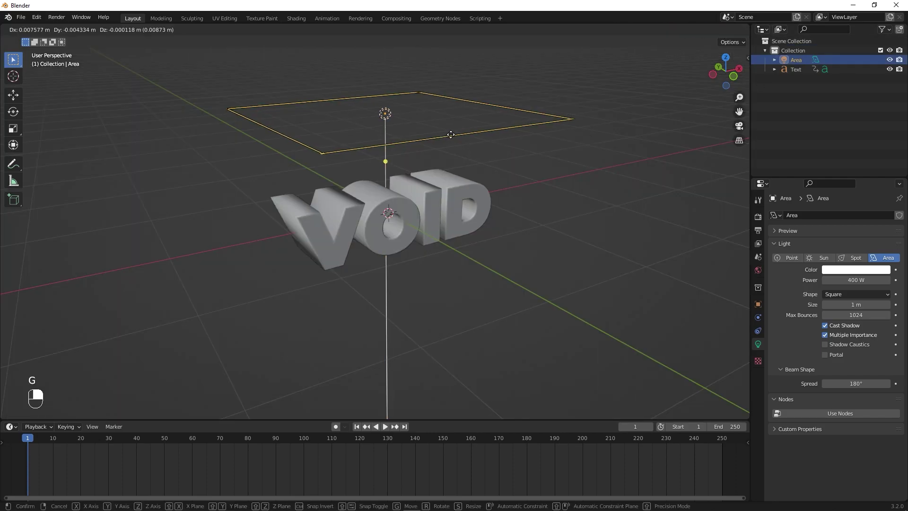
Step: Finish positioning the area light and deselect everything
{"action": "key", "text": "r"}
{"action": "key", "text": "g"}
{"action": "middle_click", "coordinate": [734, 33]}
{"action": "left_click_drag", "start_coordinate": [733, 32], "coordinate": [703, 36]}
{"action": "middle_click", "coordinate": [703, 36]}
{"action": "left_click", "coordinate": [696, 50]}
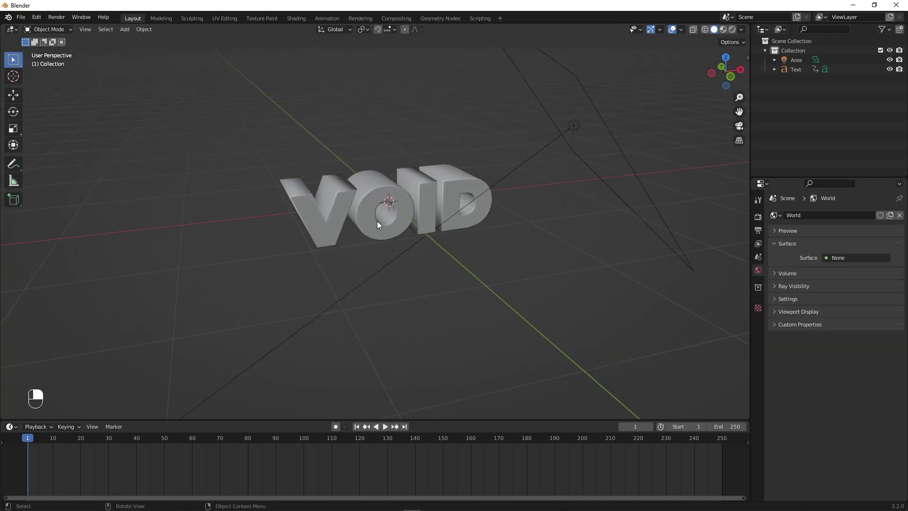
Step: Add a camera, make it orthographic with scale 2.9, and look through it
{"action": "key", "text": "shift+a"}
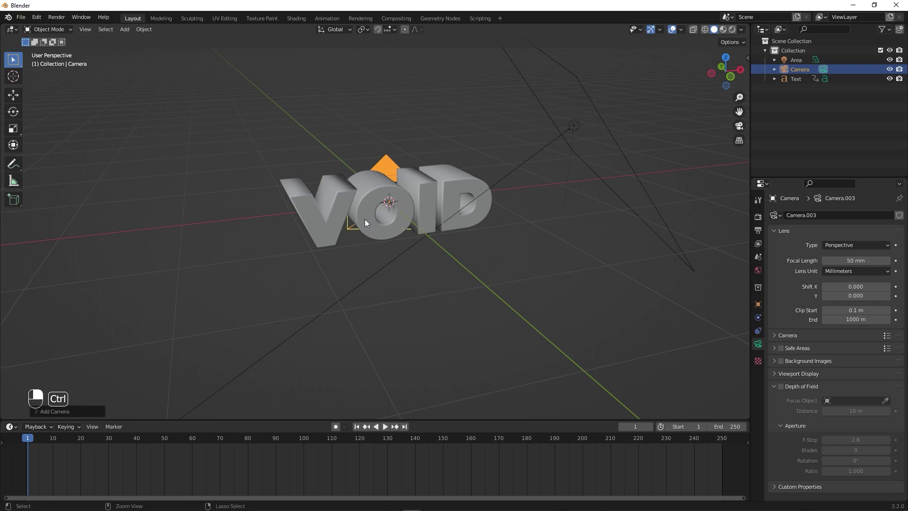
{"action": "left_click", "coordinate": [367, 223]}
{"action": "key", "text": "ctrl+alt+KP_0"}
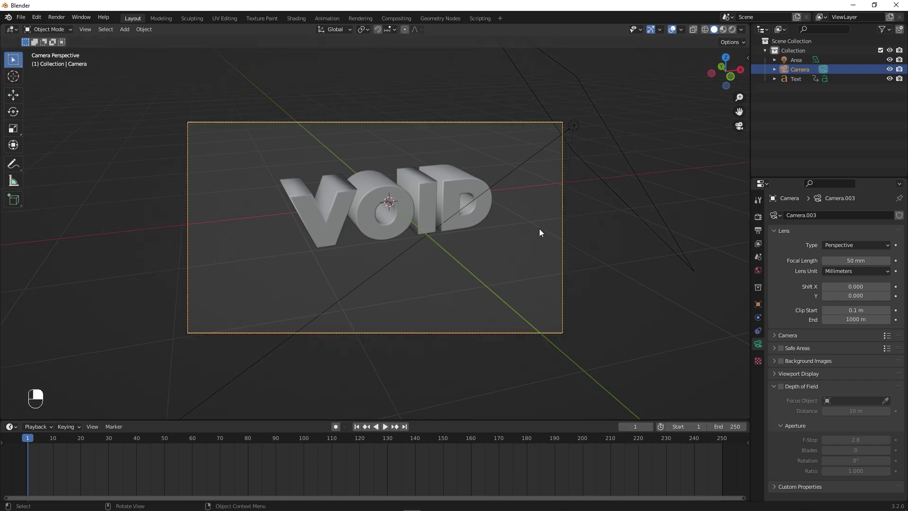
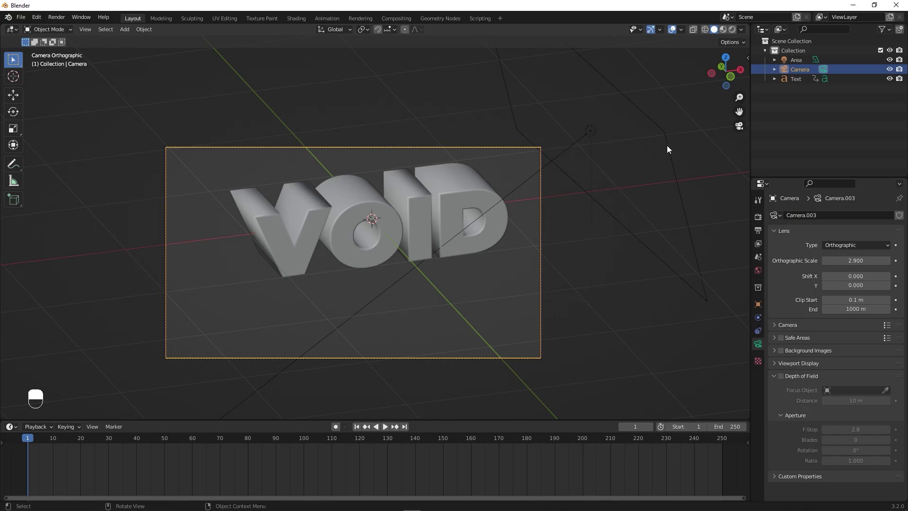
Step: Reframe the VOID text inside the camera view using the view settings panel
{"action": "key", "text": "n"}
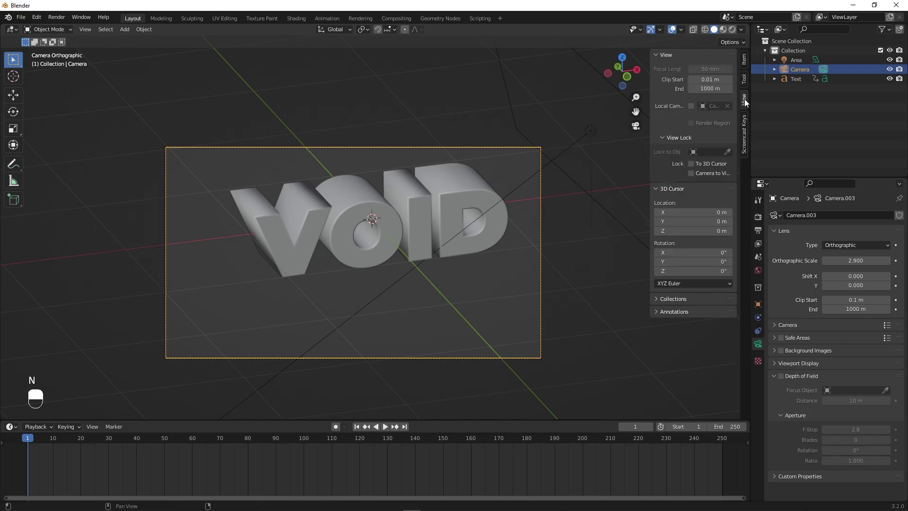
{"action": "left_click_drag", "start_coordinate": [748, 116], "coordinate": [695, 179]}
{"action": "middle_click", "coordinate": [695, 180]}
{"action": "left_click_drag", "start_coordinate": [696, 179], "coordinate": [576, 231]}
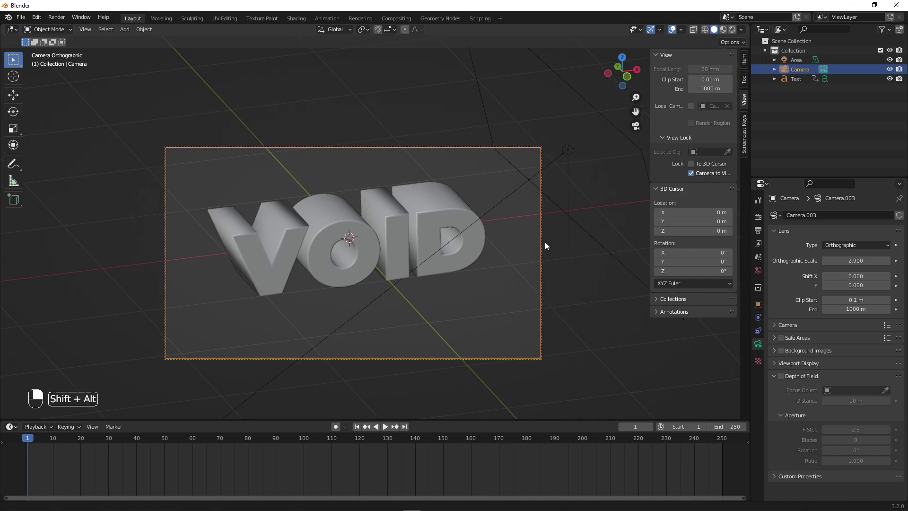
{"action": "left_click", "coordinate": [537, 251]}
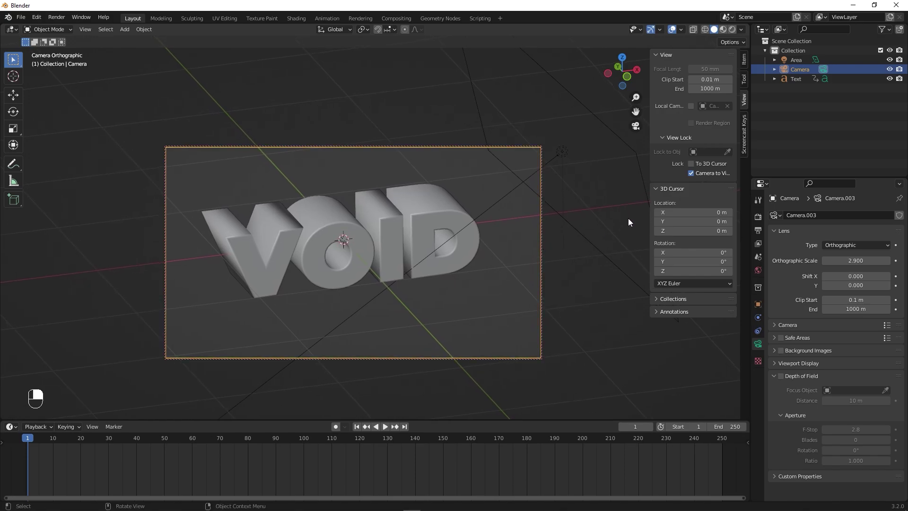
{"action": "key", "text": "n"}
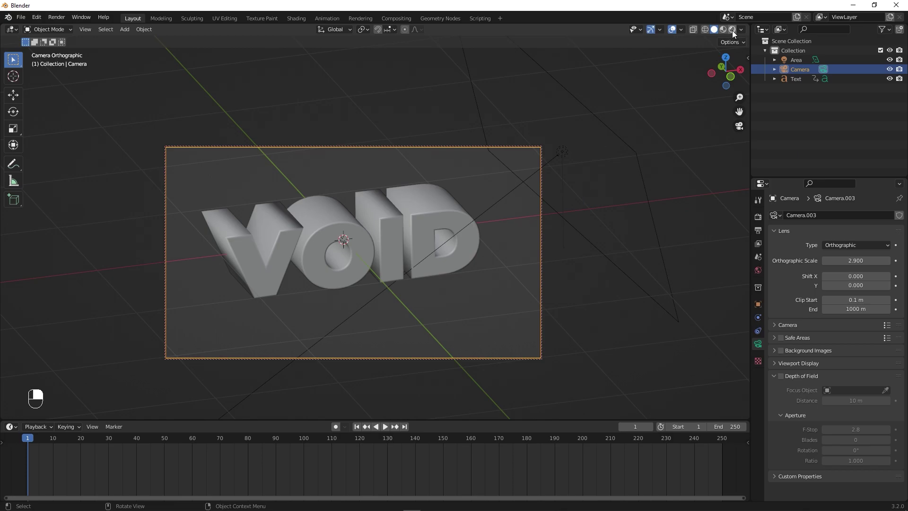
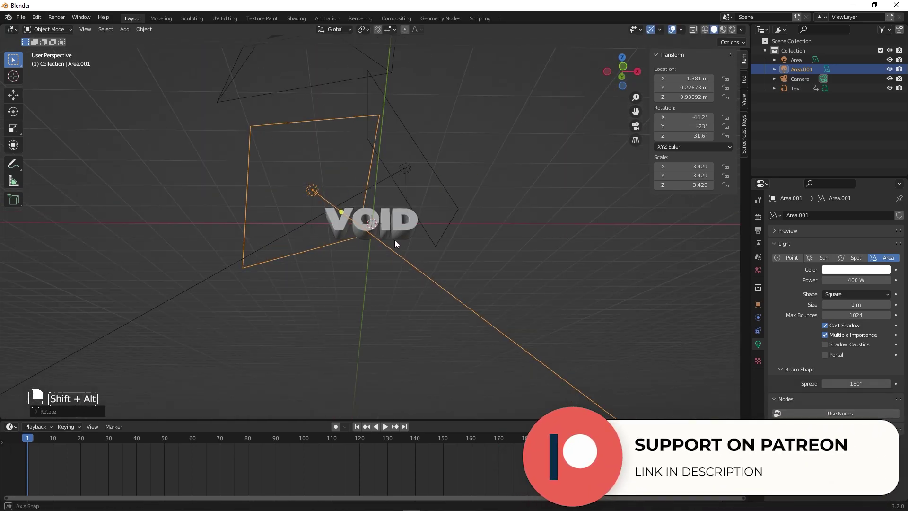
Step: Preview the side-angled second light through the camera in rendered mode, then add a third area light
{"action": "key", "text": "KP_0"}
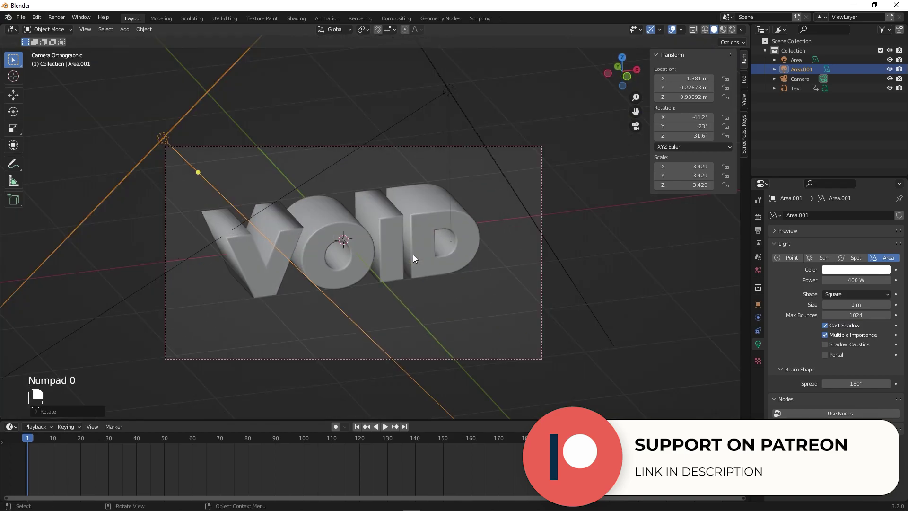
{"action": "left_click", "coordinate": [735, 32]}
{"action": "middle_click", "coordinate": [736, 33]}
{"action": "right_click", "coordinate": [736, 32]}
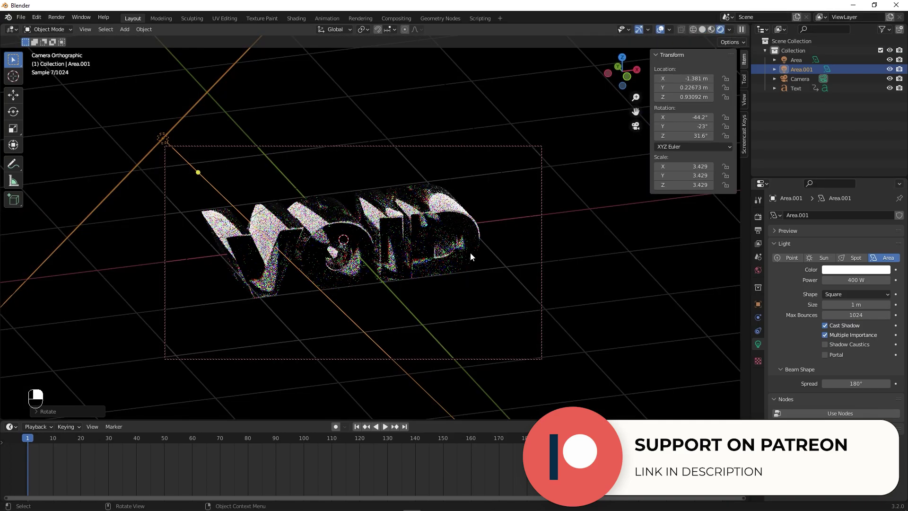
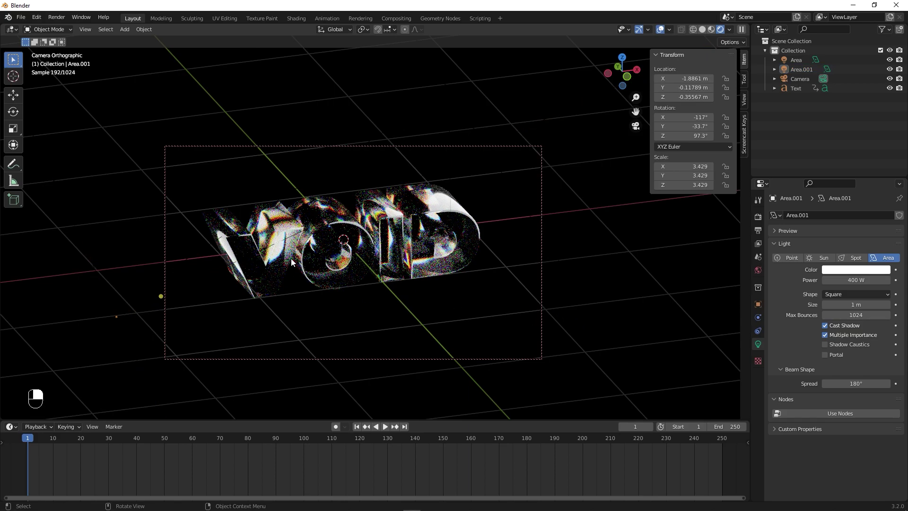
{"action": "key", "text": "shift+a"}
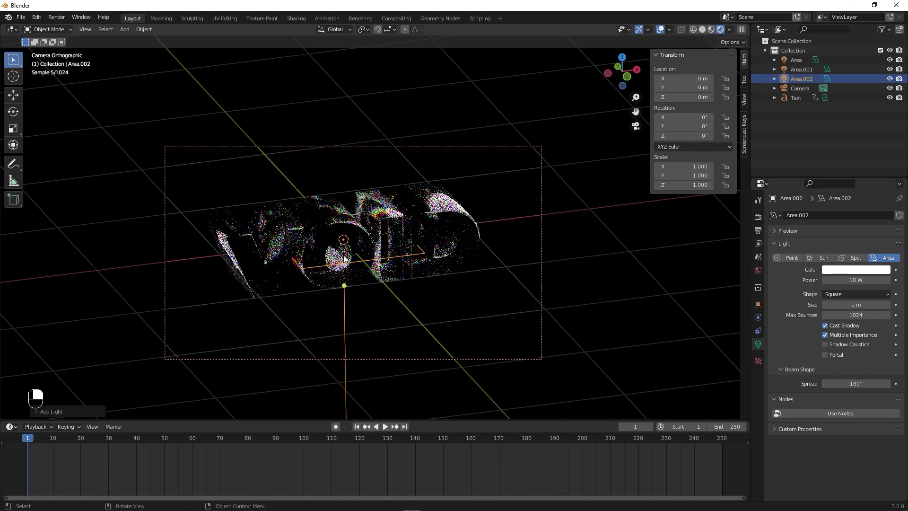
Step: Rotate the third light 90° on X, scale it to about 2.16 and move it under the text
{"action": "key", "text": "r"}
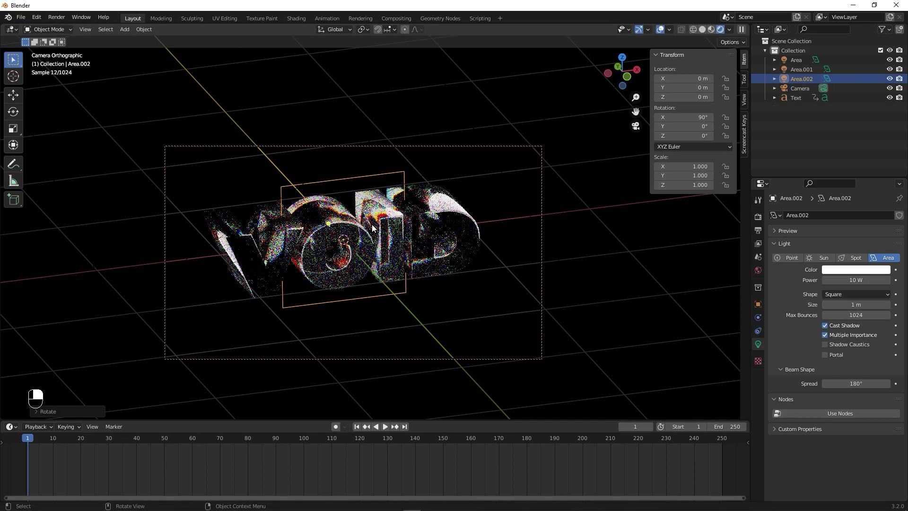
{"action": "key", "text": "s"}
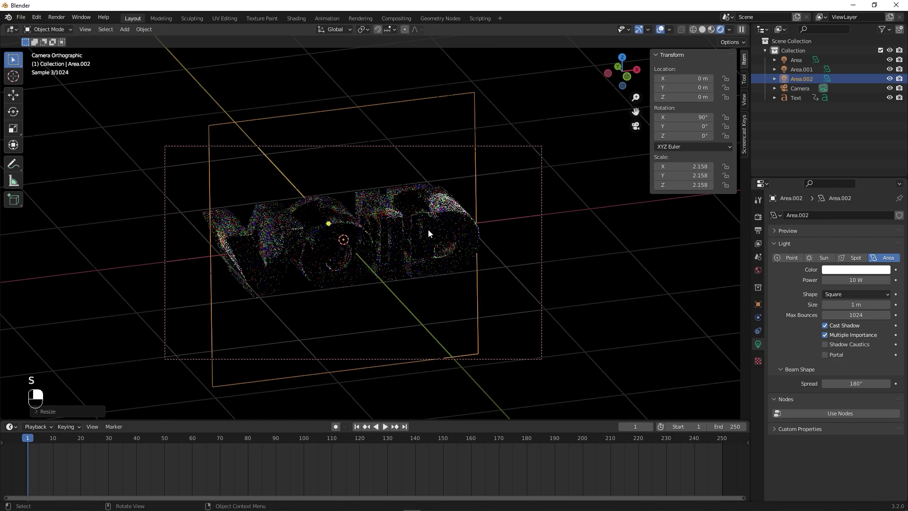
{"action": "key", "text": "g"}
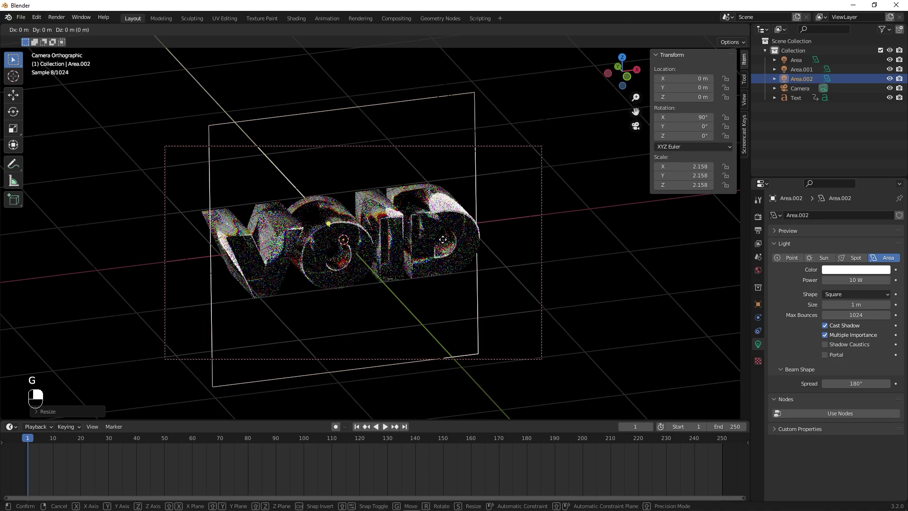
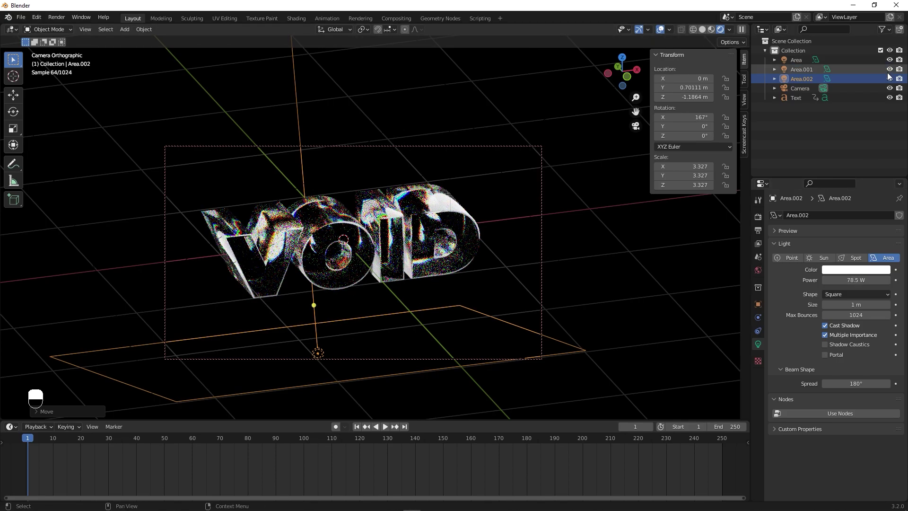
Step: Set final render max samples to 256 and enable render denoising
{"action": "left_click", "coordinate": [890, 81]}
{"action": "left_click", "coordinate": [891, 80]}
{"action": "left_click", "coordinate": [890, 80]}
{"action": "left_click_drag", "start_coordinate": [890, 81], "coordinate": [639, 265]}
{"action": "left_click_drag", "start_coordinate": [639, 265], "coordinate": [776, 302]}
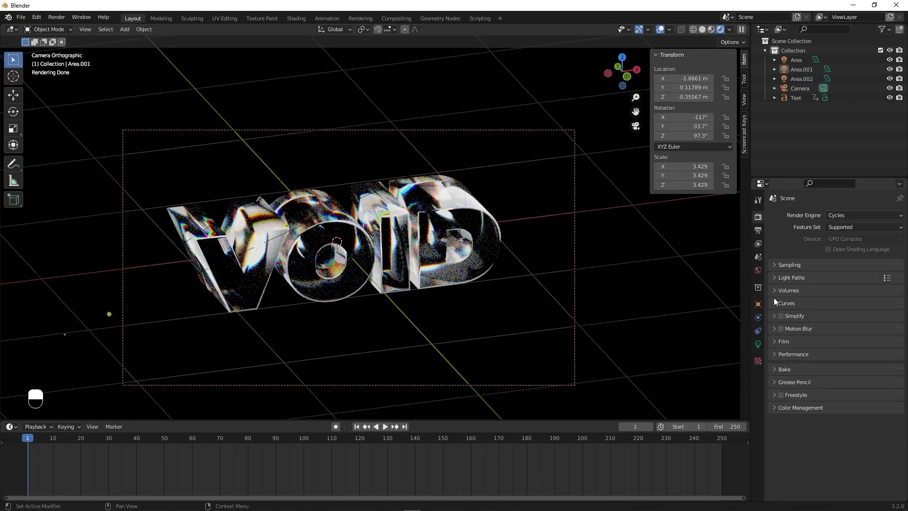
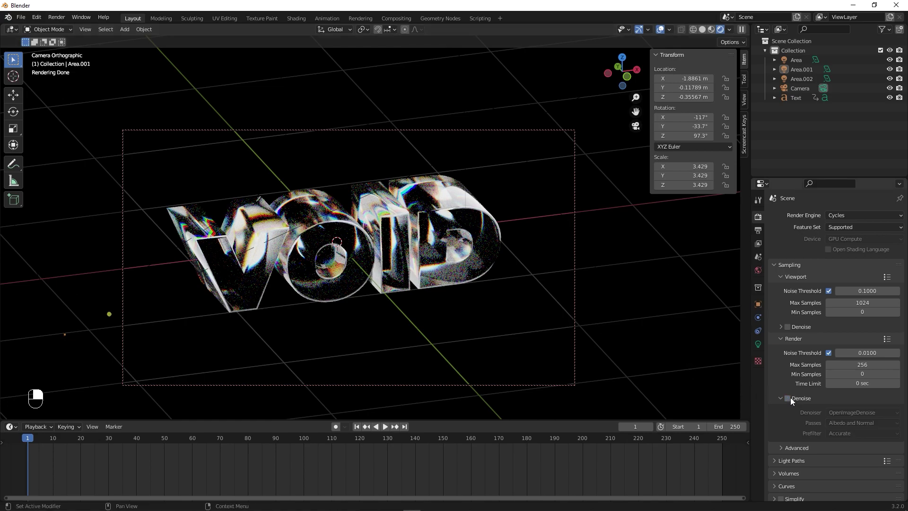
{"action": "left_click_drag", "start_coordinate": [793, 402], "coordinate": [799, 406]}
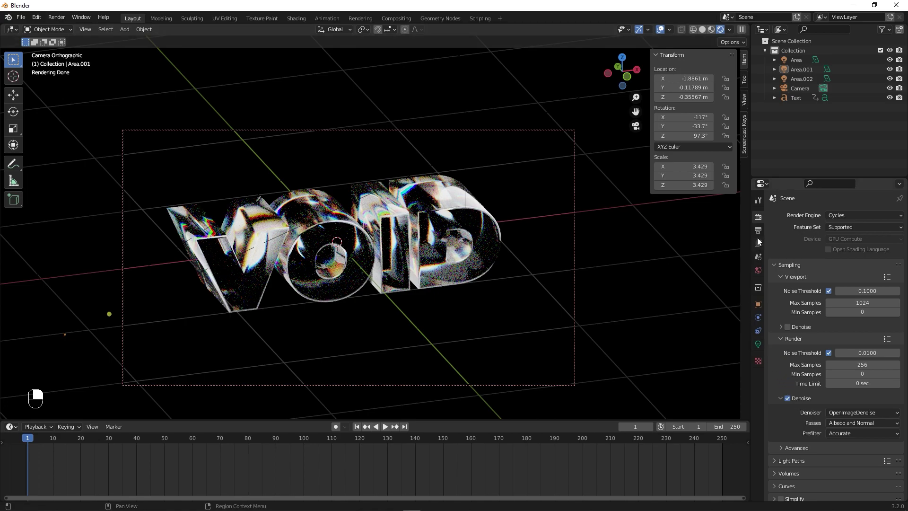
Step: Bring up the View Layer properties for the passes settings
{"action": "left_click", "coordinate": [762, 233]}
{"action": "middle_click", "coordinate": [761, 233]}
{"action": "right_click", "coordinate": [761, 233]}
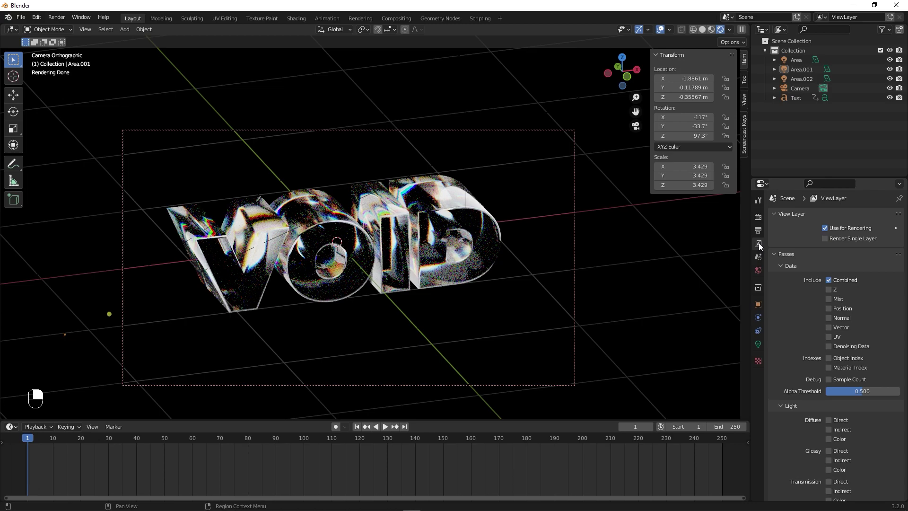